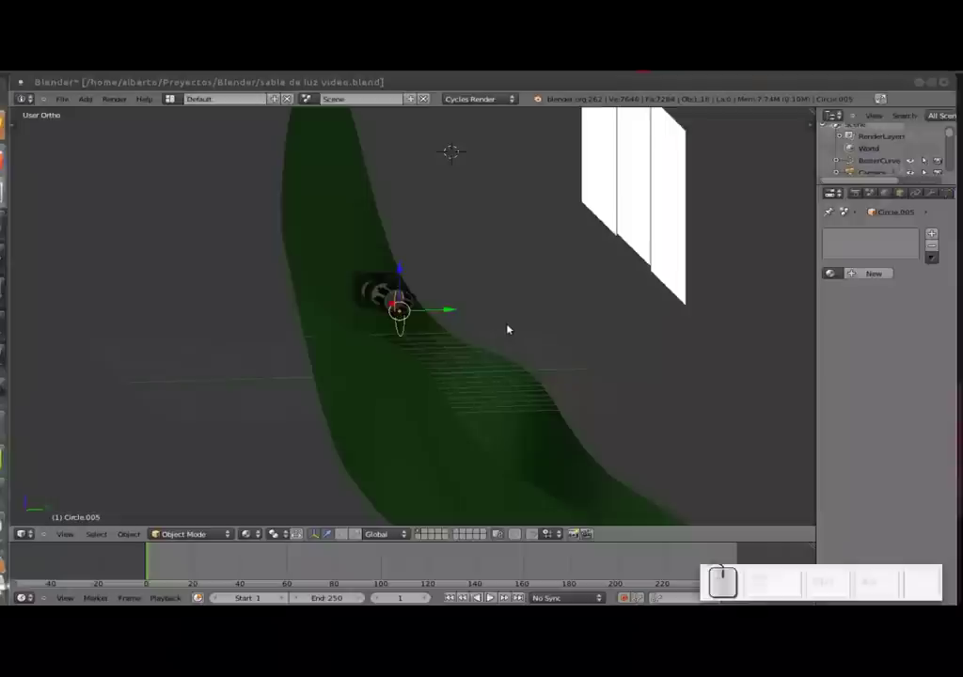
- Rotate the circle 90° about the Z axis so it faces along the hilt
key("r")
key("z")
key("KP_9")
key("KP_0")
key("KP_Enter")
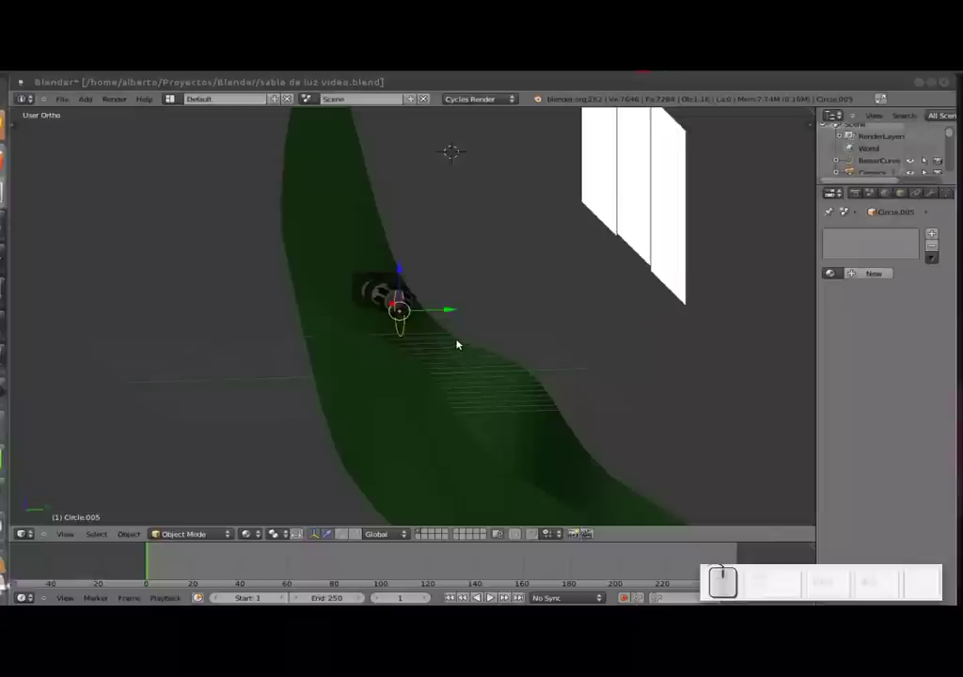
key("r")
key("z")
left_click_drag(438, 306, 410, 321)
key("r")
key("z")
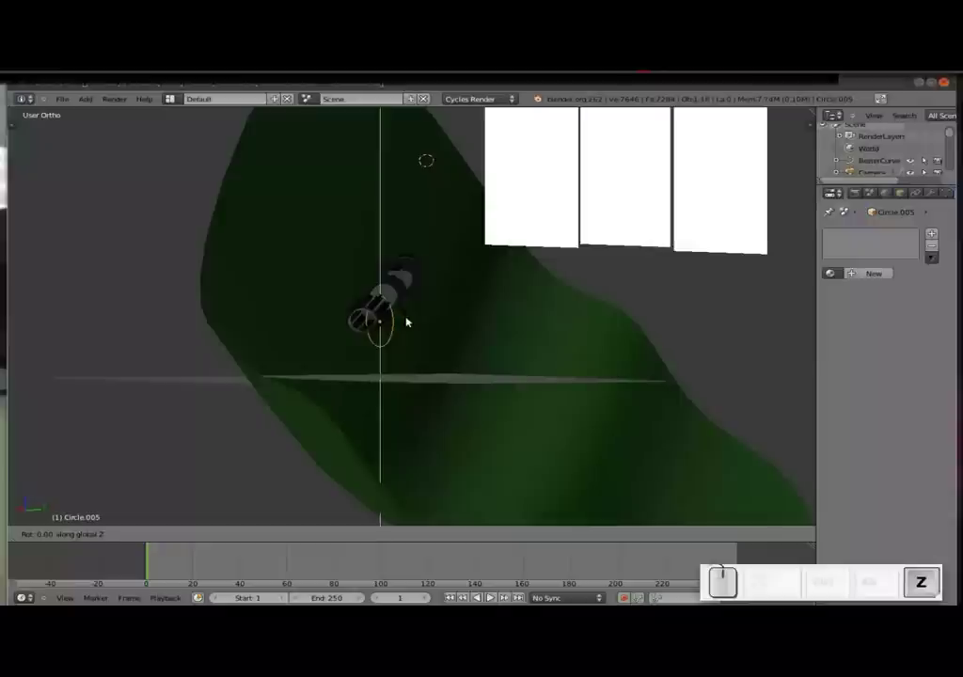
key("KP_9")
key("0")
key("Return")
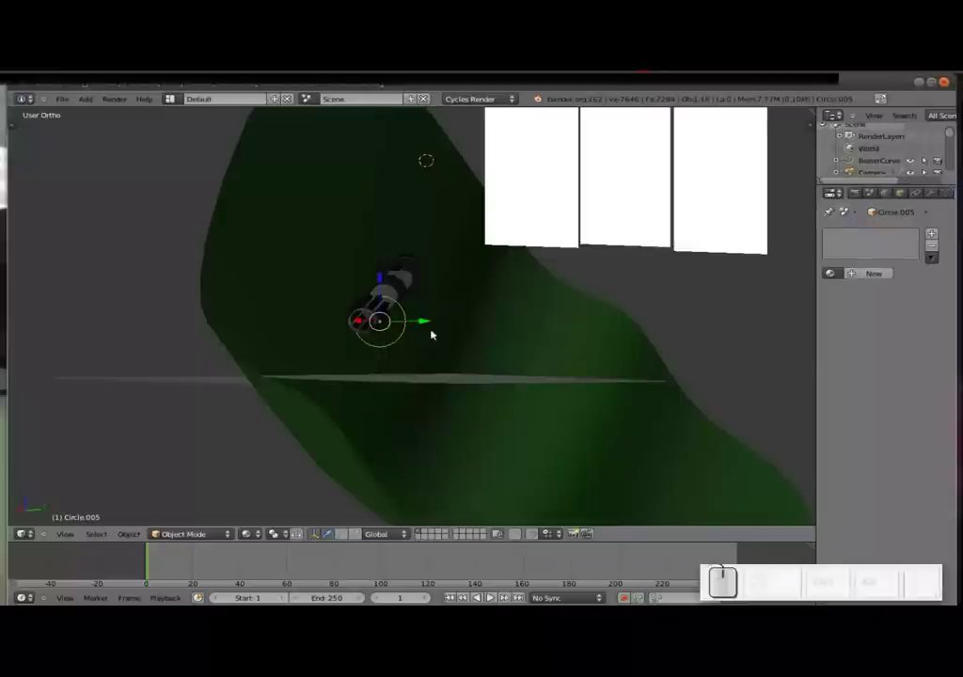
- Scale and freehand-rotate the circle about Z to match the hilt end, viewed up close
key("s")
left_click(445, 328)
right_click(405, 320)
left_click_drag(359, 408, 379, 433)
left_click_drag(384, 423, 423, 452)
key("r")
key("z")
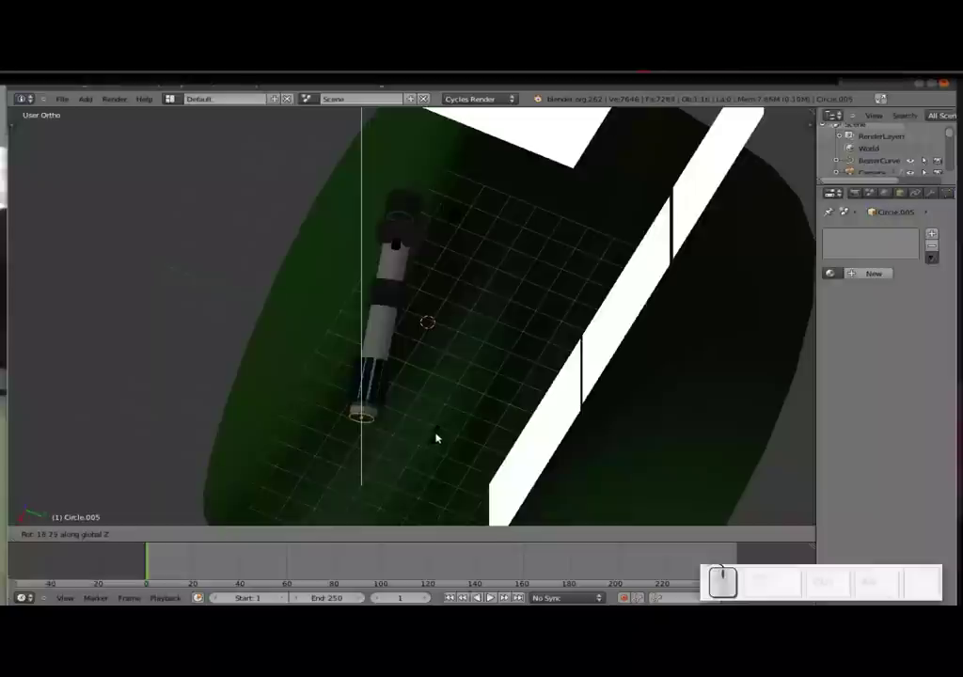
left_click(435, 433)
left_click_drag(387, 452, 355, 349)
scroll("up", 3)
middle_click(328, 362)
middle_click(441, 365)
scroll("up", 3)
left_click(363, 293)
middle_click(364, 295)
left_click_drag(549, 336, 436, 328)
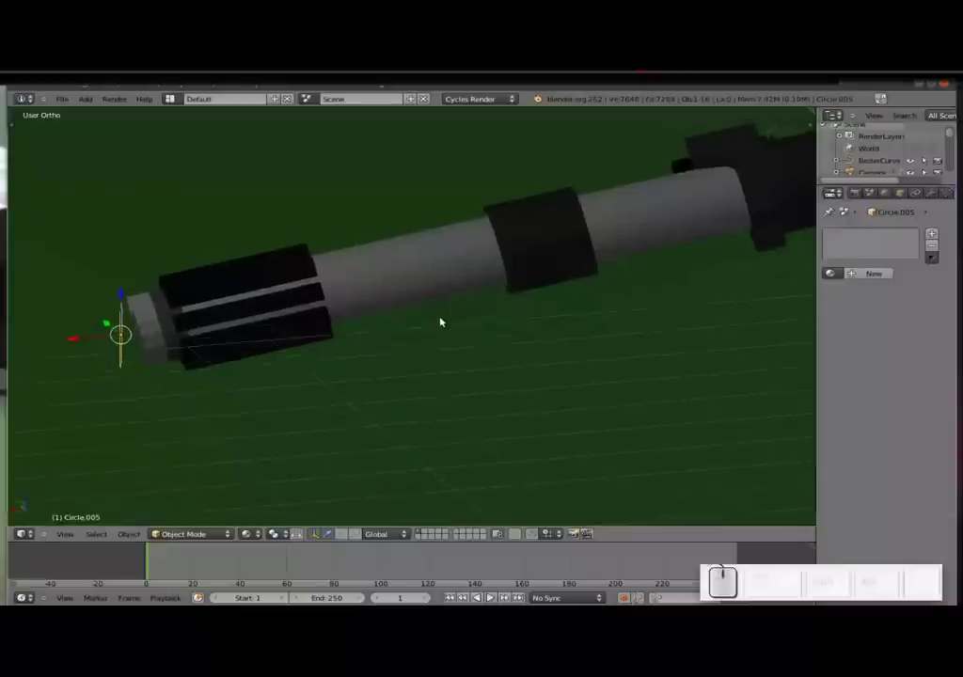
- Rotate the circle about the Y axis toward the hilt's end face and recentre the view
middle_click(440, 324)
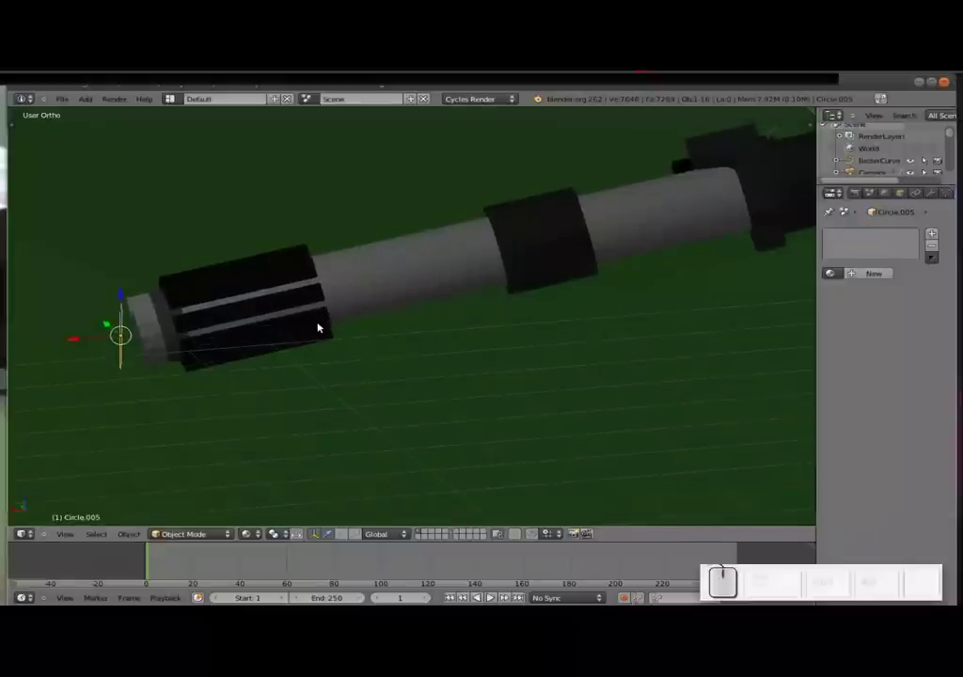
key("r")
key("y")
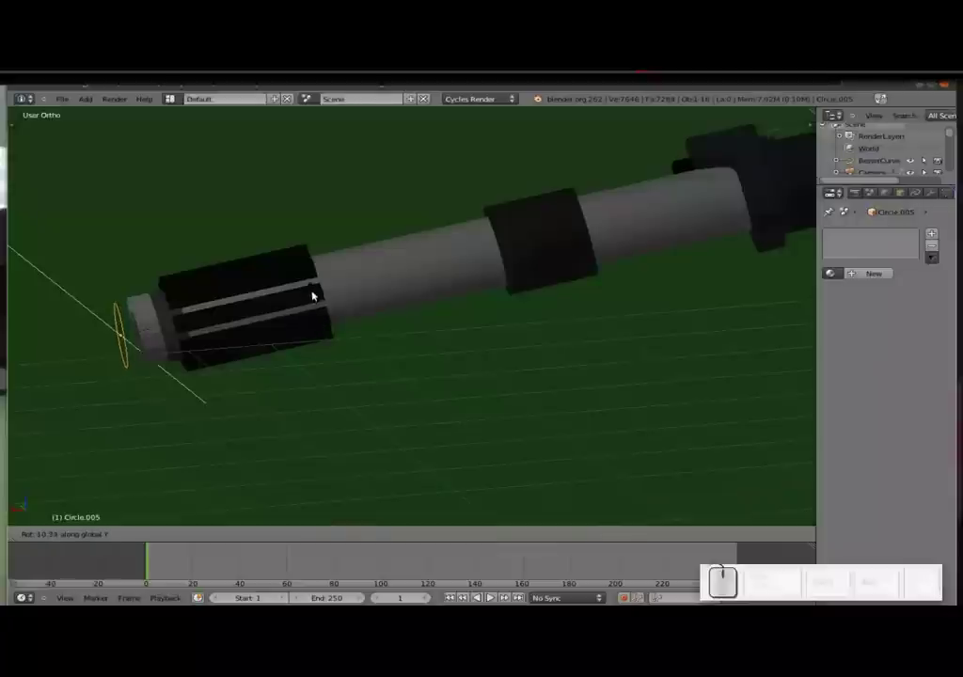
left_click(311, 282)
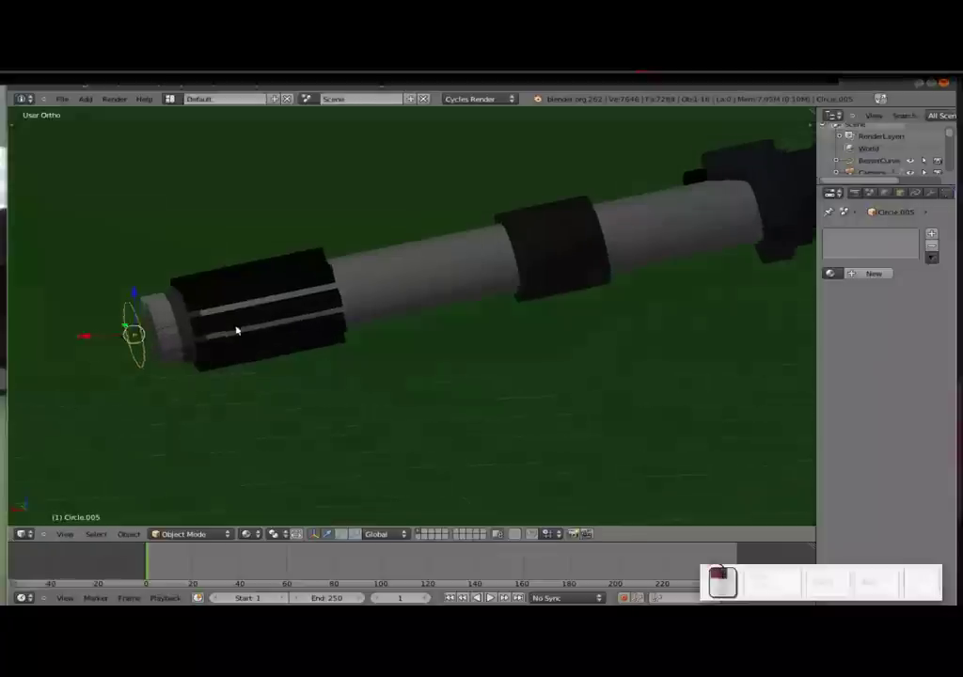
middle_click(292, 372)
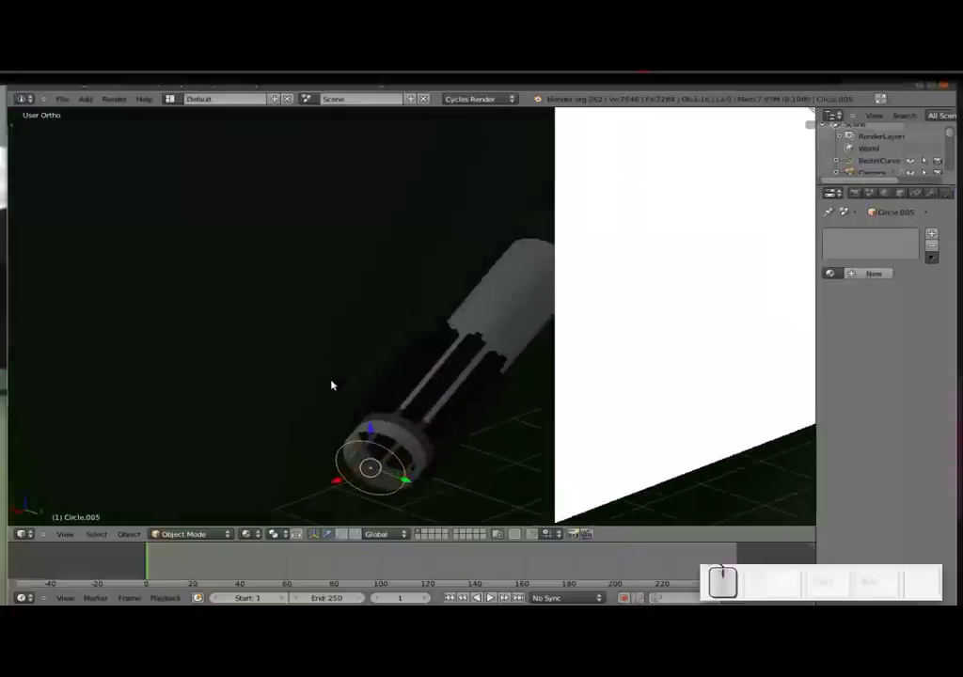
scroll("down", 3)
middle_click(387, 399)
middle_click(399, 456)
left_click(402, 473)
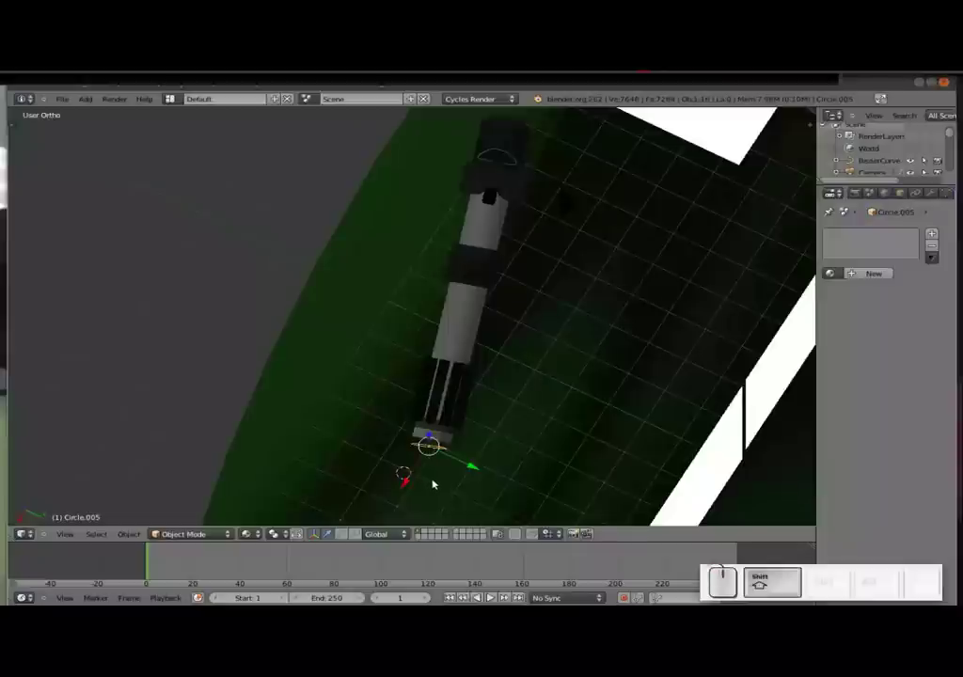
key("shift+c")
scroll("up", 3)
middle_click(129, 392)
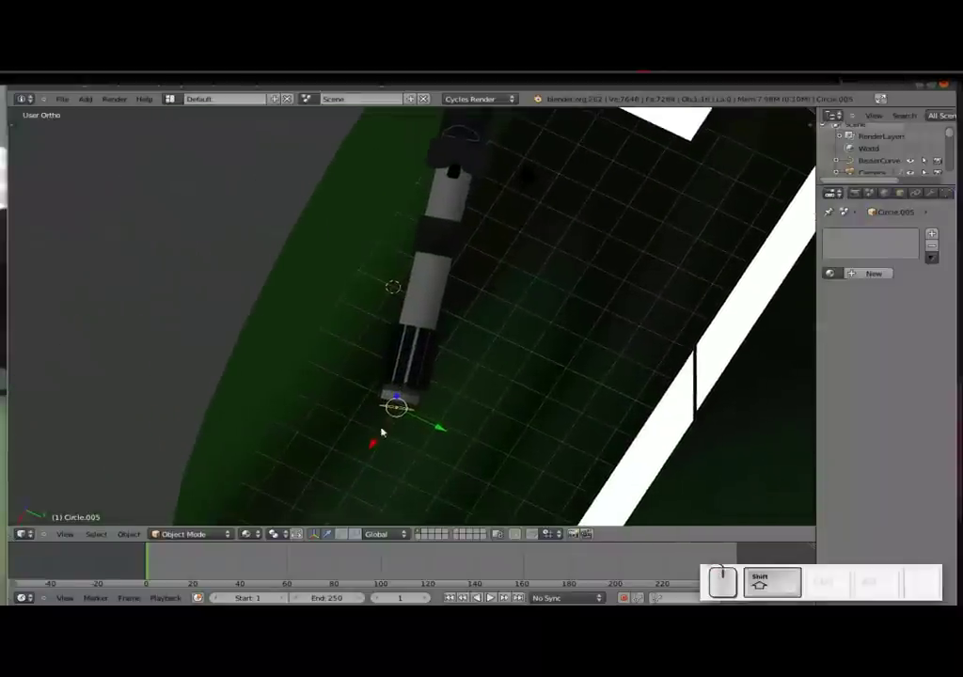
- Drag the circle onto the end of the hilt
left_click_drag(374, 452, 452, 433)
left_click_drag(447, 430, 444, 427)
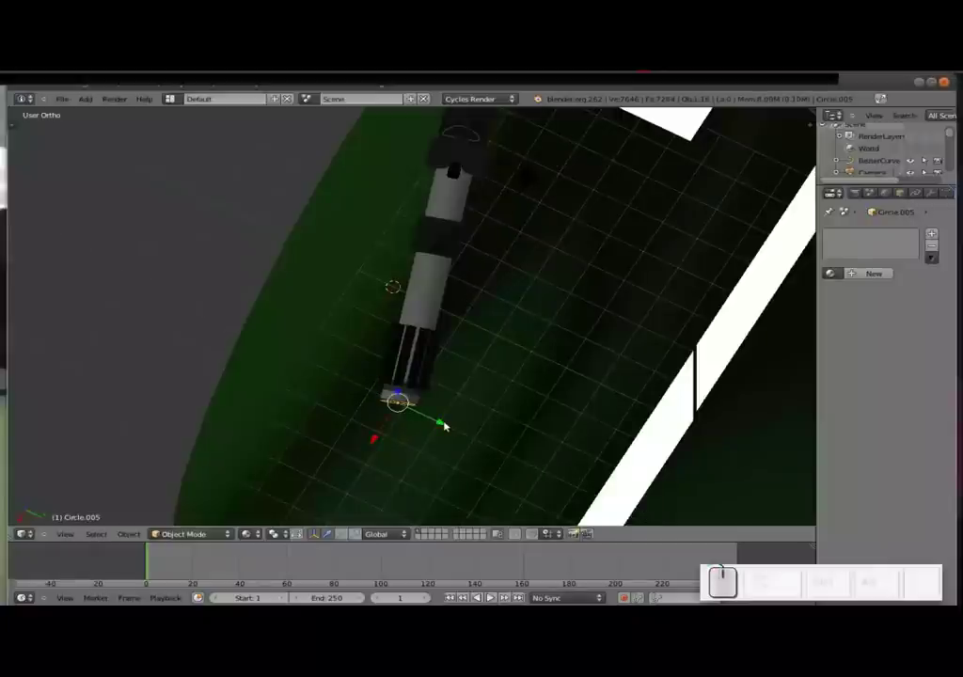
left_click_drag(489, 413, 305, 296)
scroll("up", 3)
left_click(229, 247)
scroll("up", 3)
scroll("down", 3)
left_click_drag(402, 304, 448, 377)
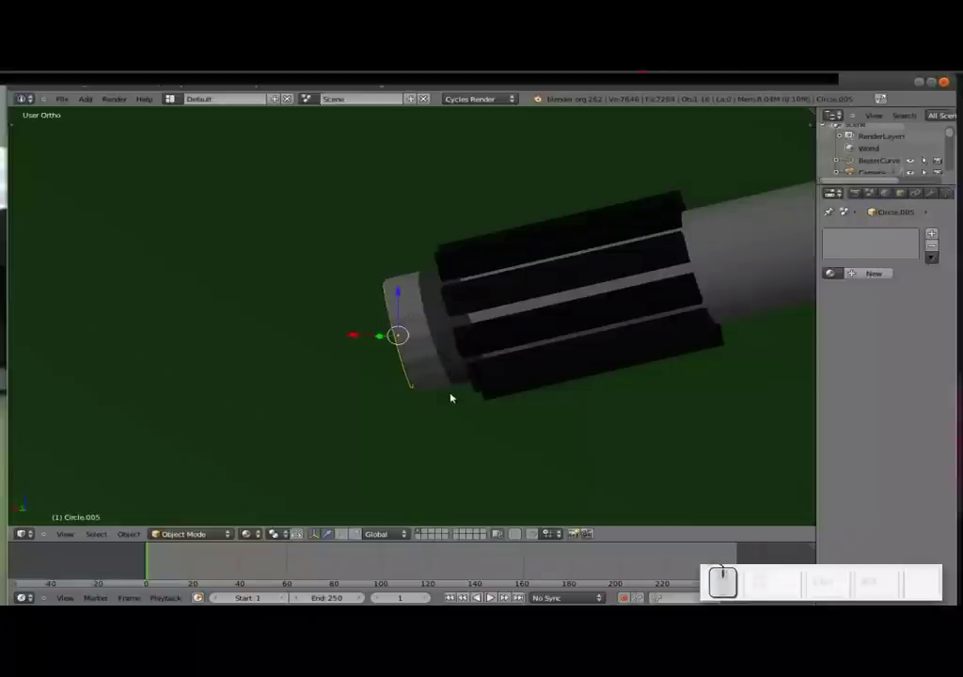
- Fine-tune the circle's Y rotation so it sits flush, checked end-on, and reselect it
key("r")
key("y")
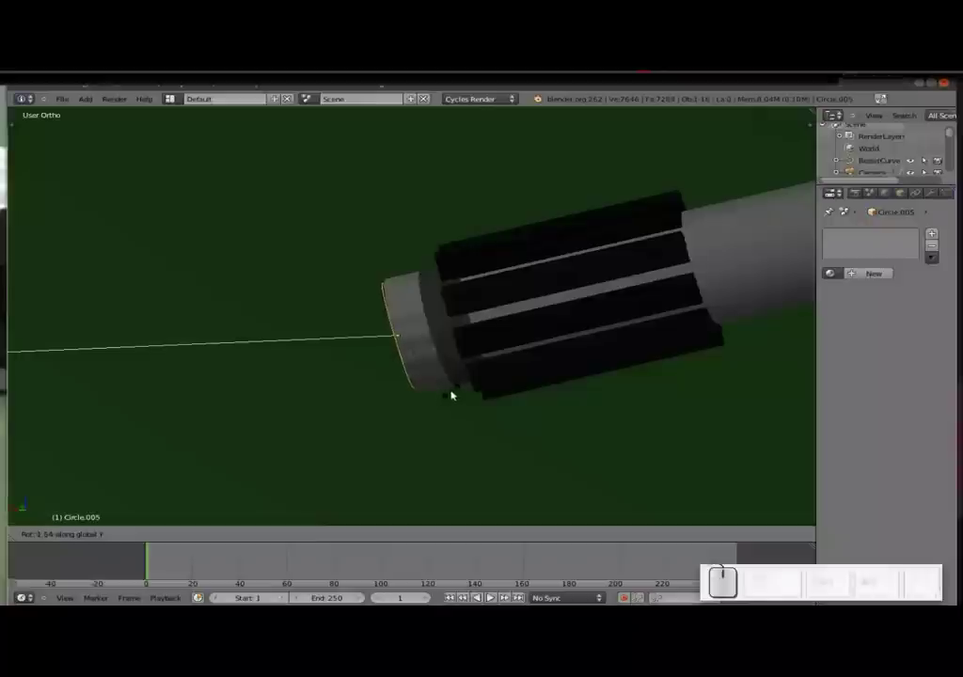
left_click(451, 391)
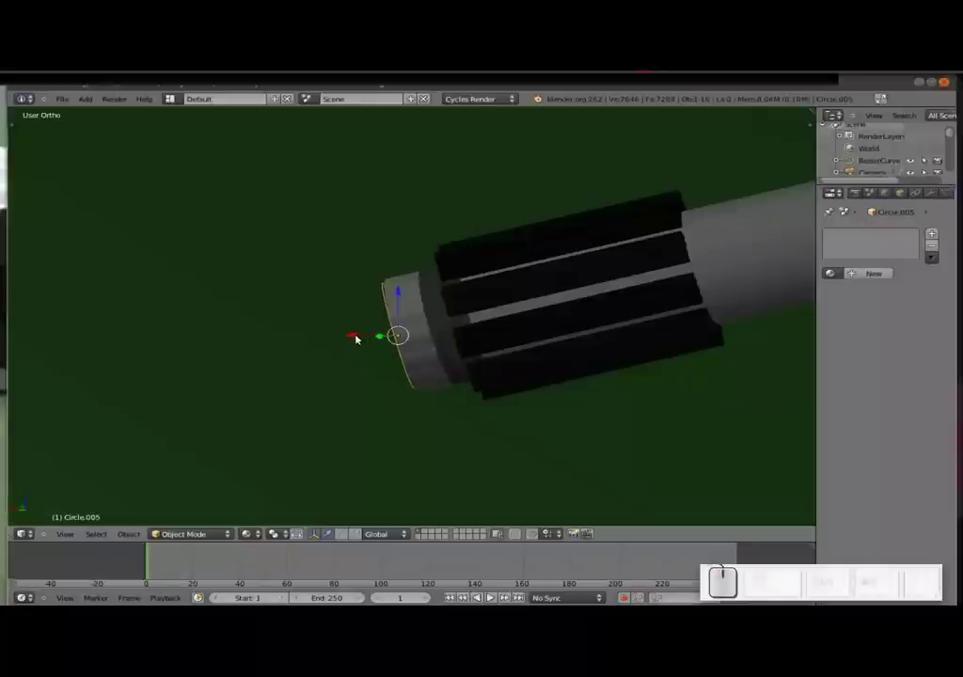
left_click_drag(356, 341, 418, 352)
right_click(370, 341)
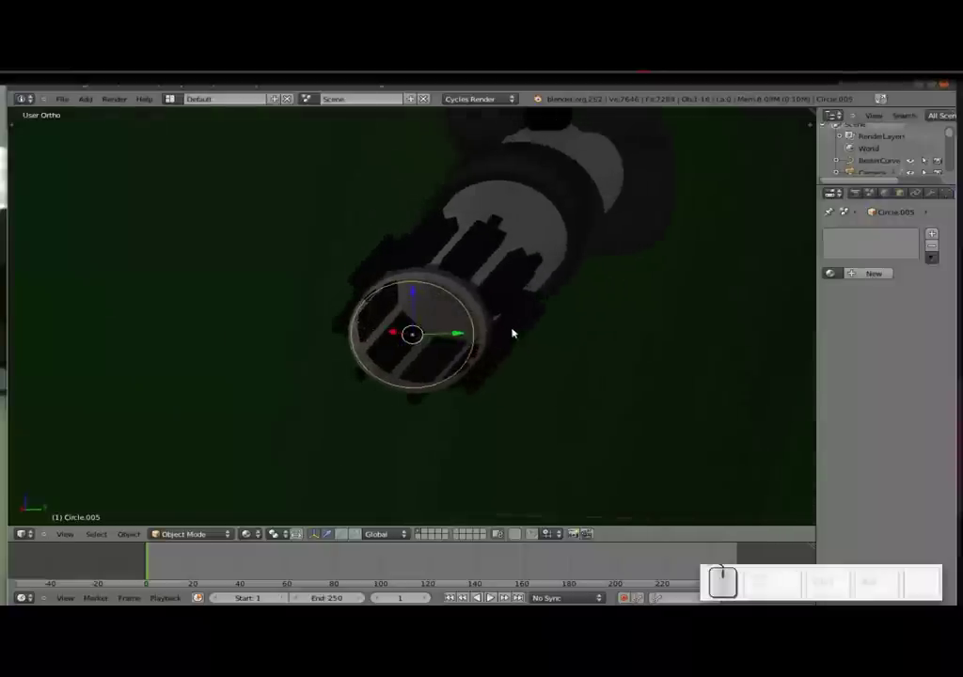
- Select the circle and enter Edit Mode on its vertices
left_click_drag(467, 337, 544, 331)
right_click(556, 328)
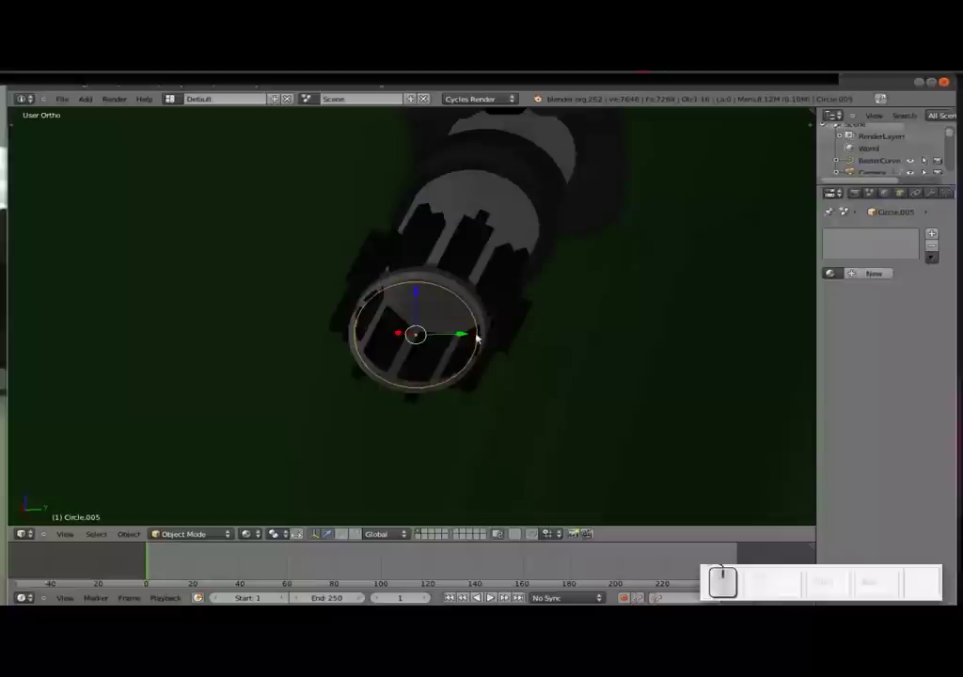
left_click_drag(461, 335, 457, 334)
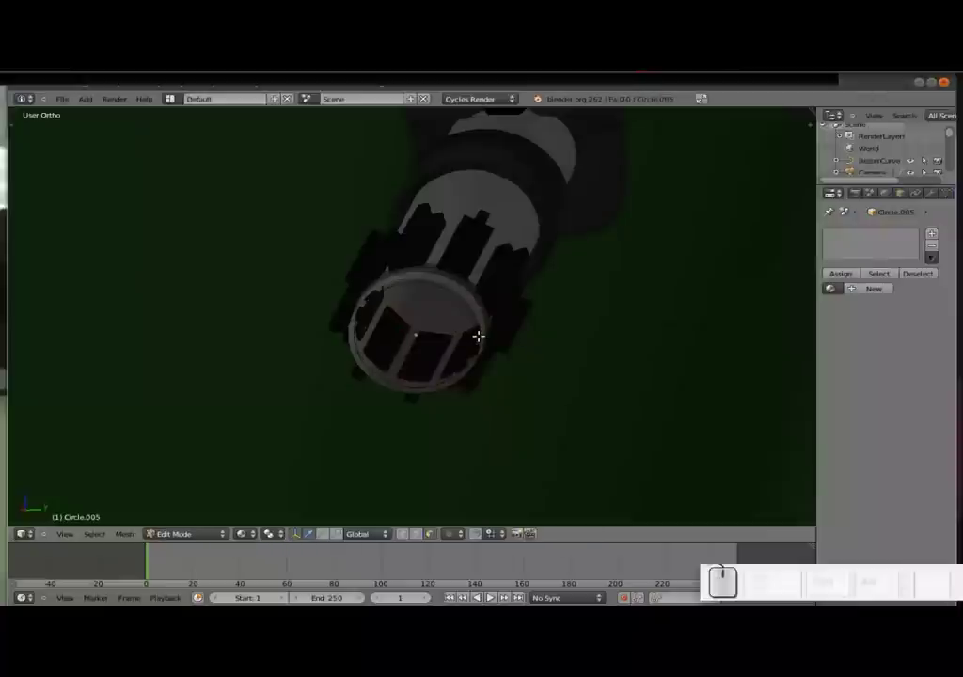
key("a")
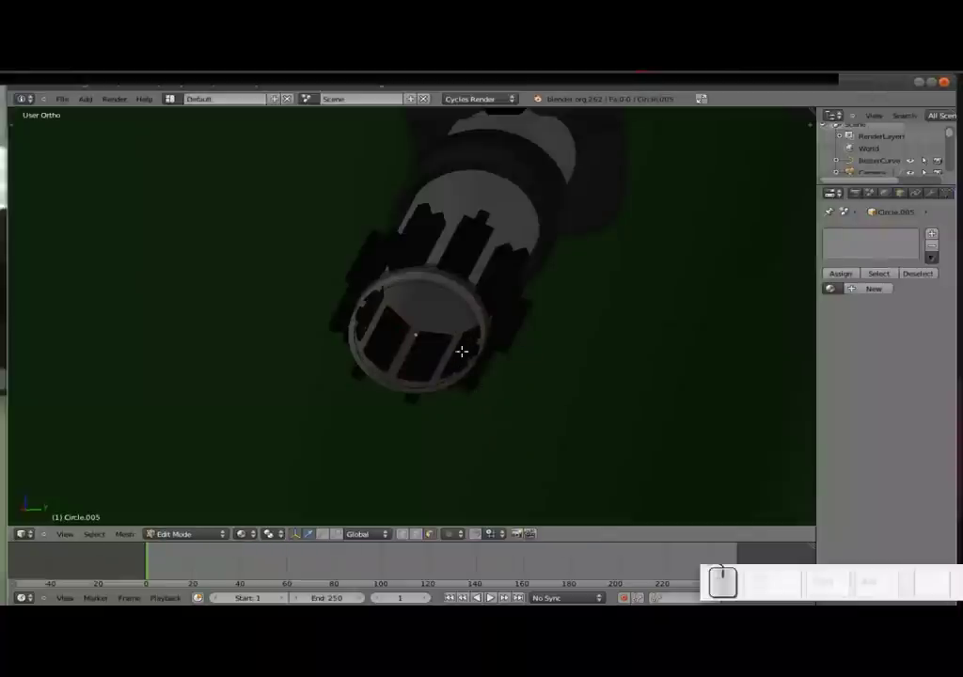
key("Tab")
right_click(426, 289)
left_click_drag(426, 289, 426, 293)
right_click(426, 291)
key("Tab")
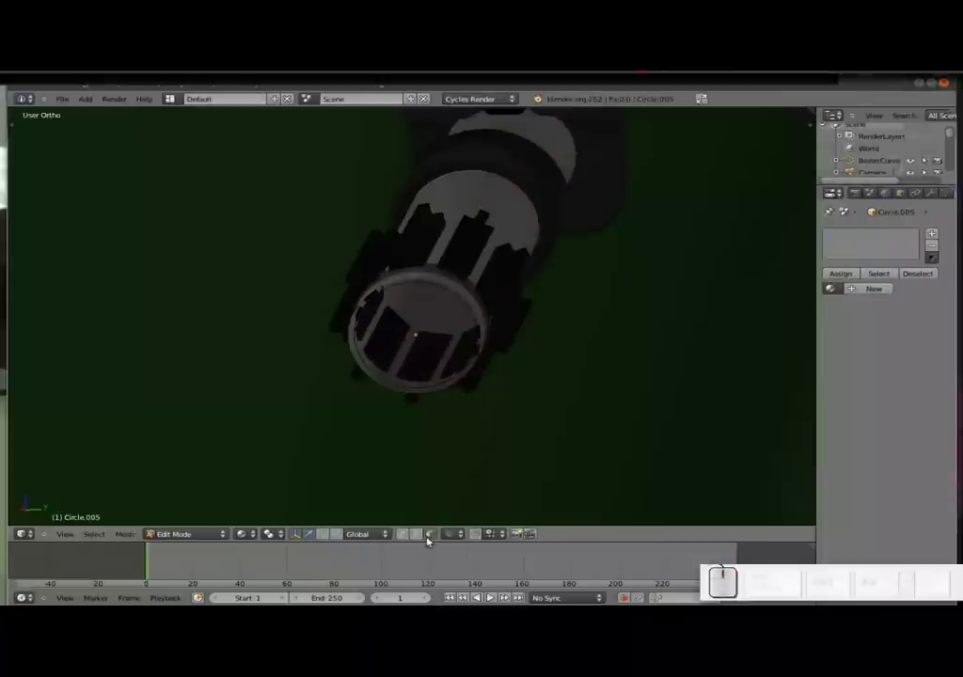
- Extrude all vertices, scale them to the centre and remove doubles to cap the disc
left_click(404, 539)
key("a")
key("e")
key("s")
left_click(488, 599)
key("alt+m")
left_click(487, 599)
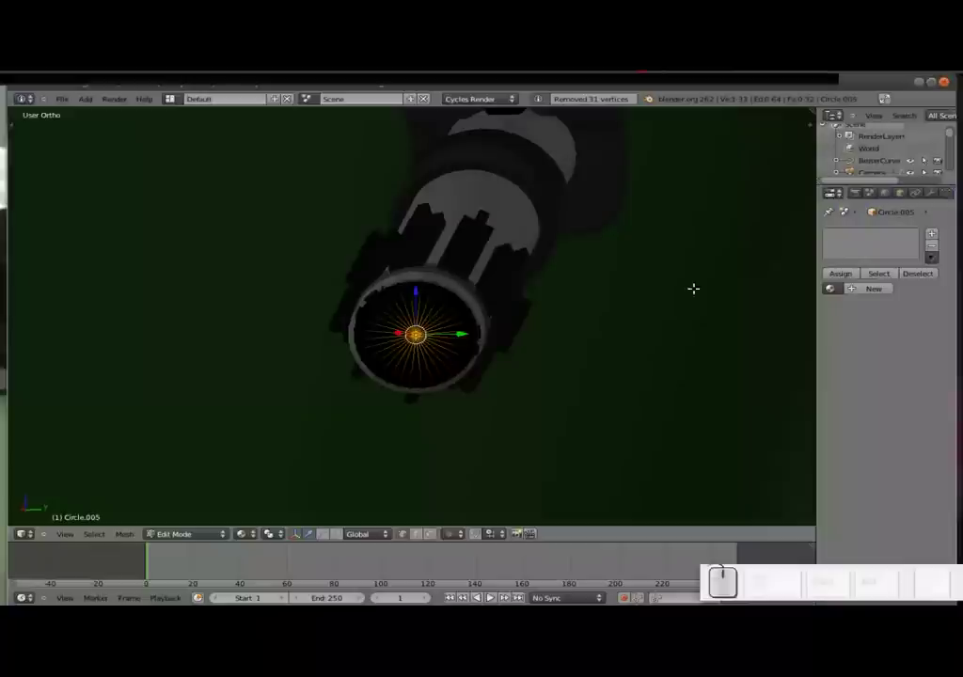
- Create a new material for the disc with an Emission surface shader
left_click_drag(487, 599, 487, 599)
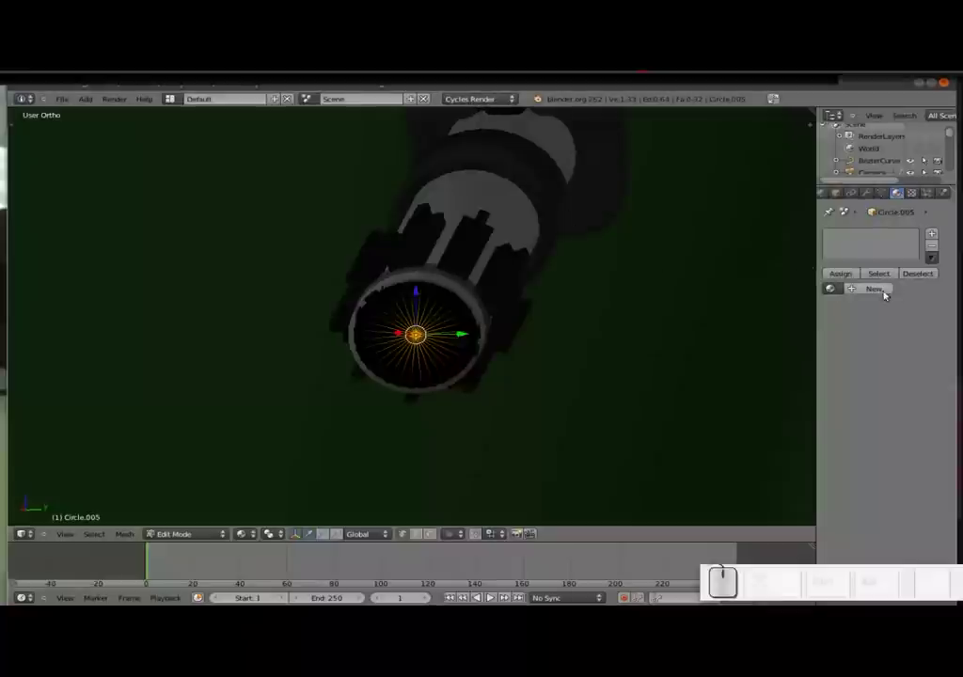
left_click(487, 599)
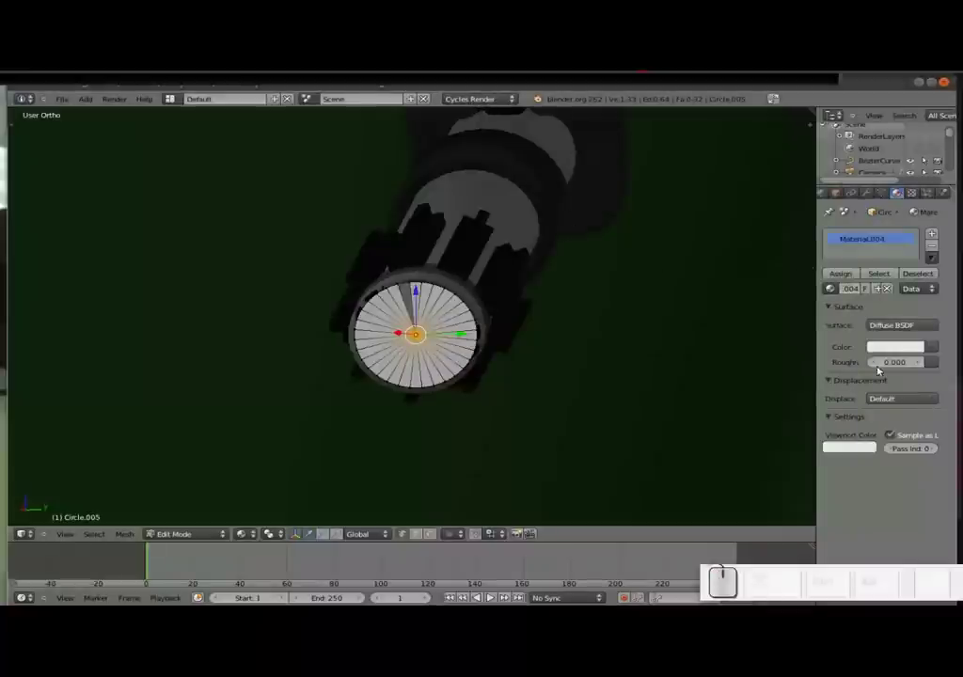
left_click(487, 599)
left_click_drag(487, 599, 487, 599)
key("ctrl+c")
key("ctrl+v")
- Set the emission colour to red and strength to 1.5, then leave Edit Mode
left_click(487, 599)
left_click(487, 599)
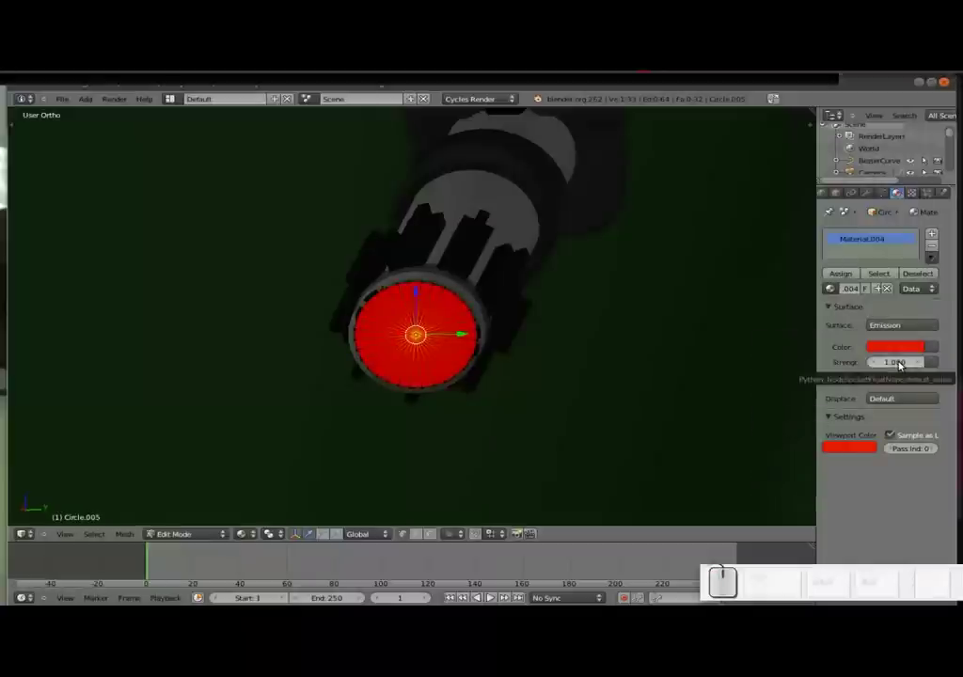
left_click(487, 599)
key("KP_1")
key("KP_Decimal")
key("KP_5")
key("KP_Enter")
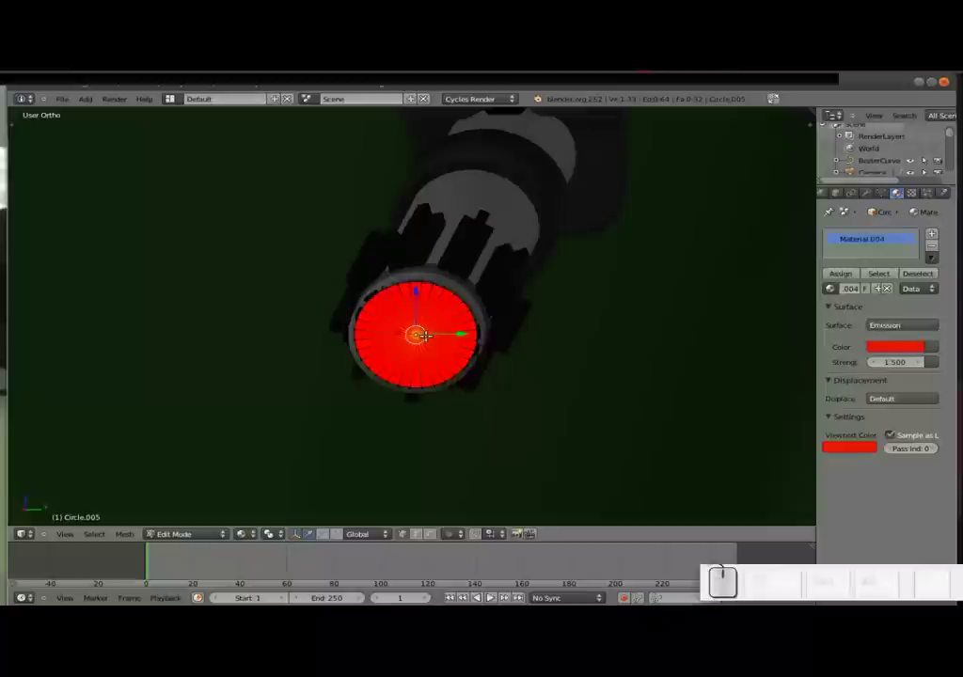
key("a")
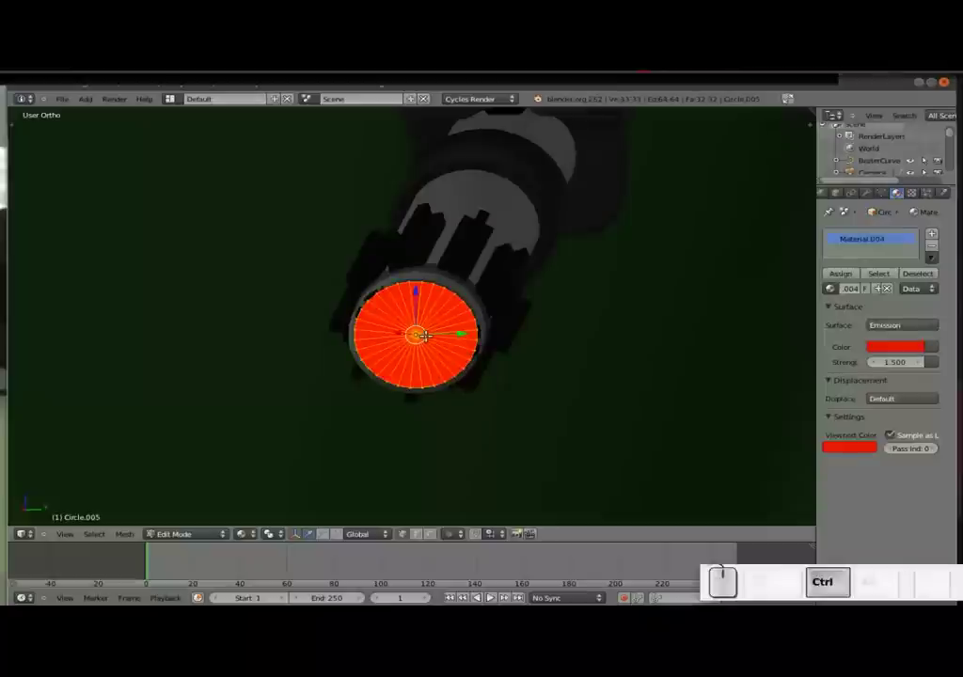
key("ctrl+n")
key("Tab")
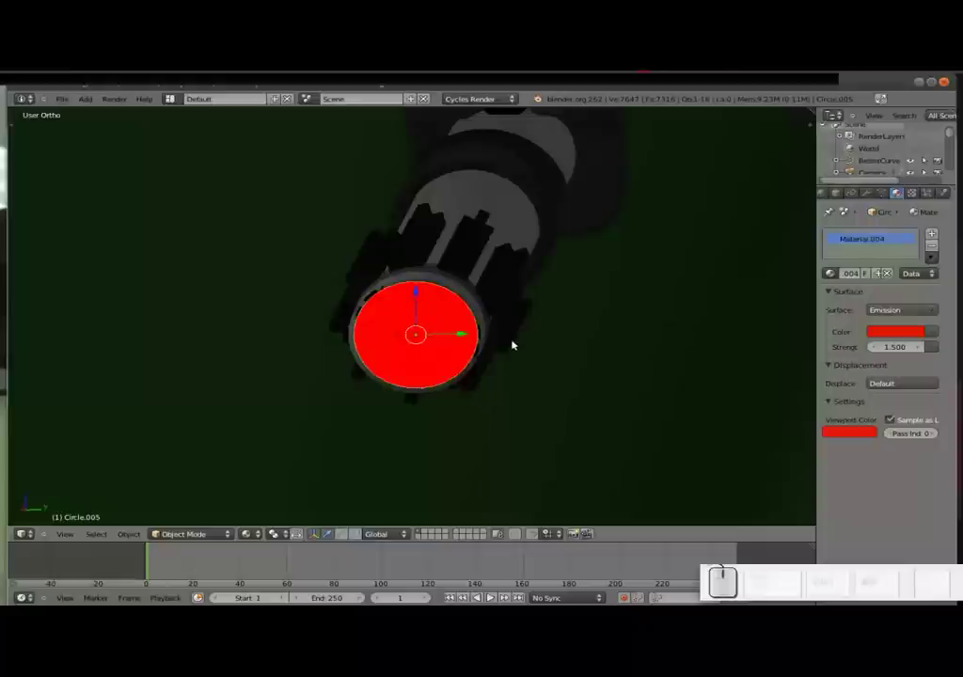
- Add a Solidify modifier to the blade circle from the Modifiers tab
middle_click(522, 343)
left_click(483, 340)
middle_click(367, 329)
scroll("down", 3)
middle_click(399, 394)
middle_click(404, 394)
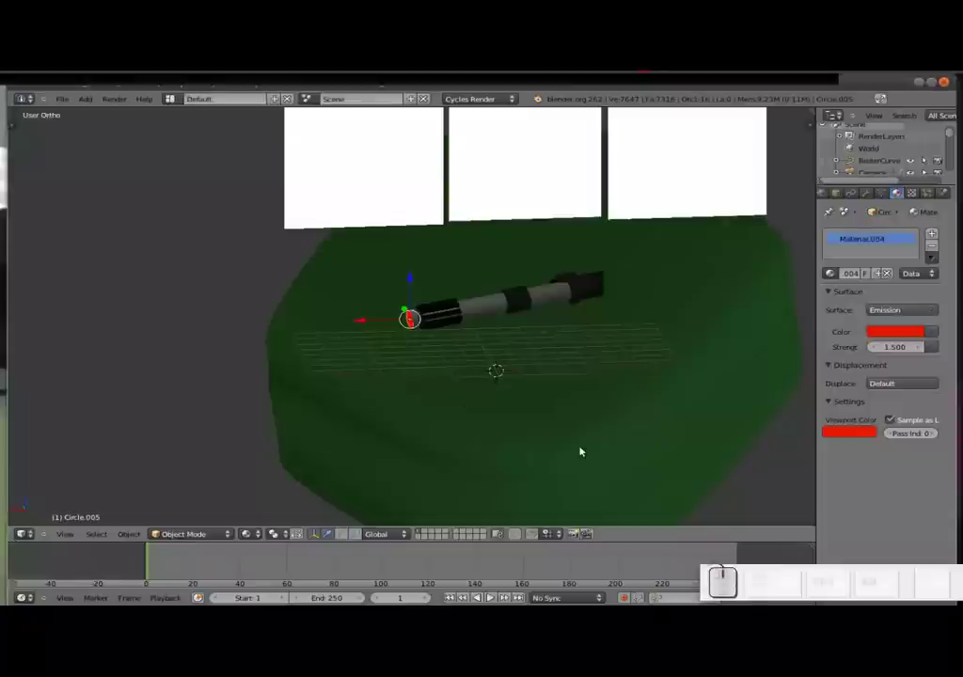
left_click(867, 200)
left_click(871, 250)
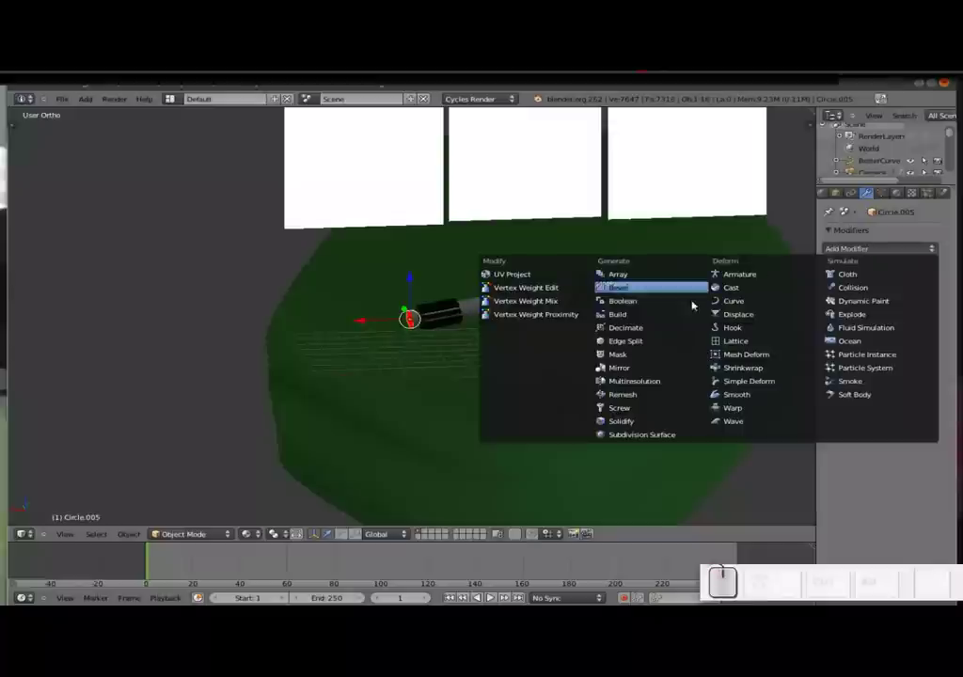
left_click(635, 427)
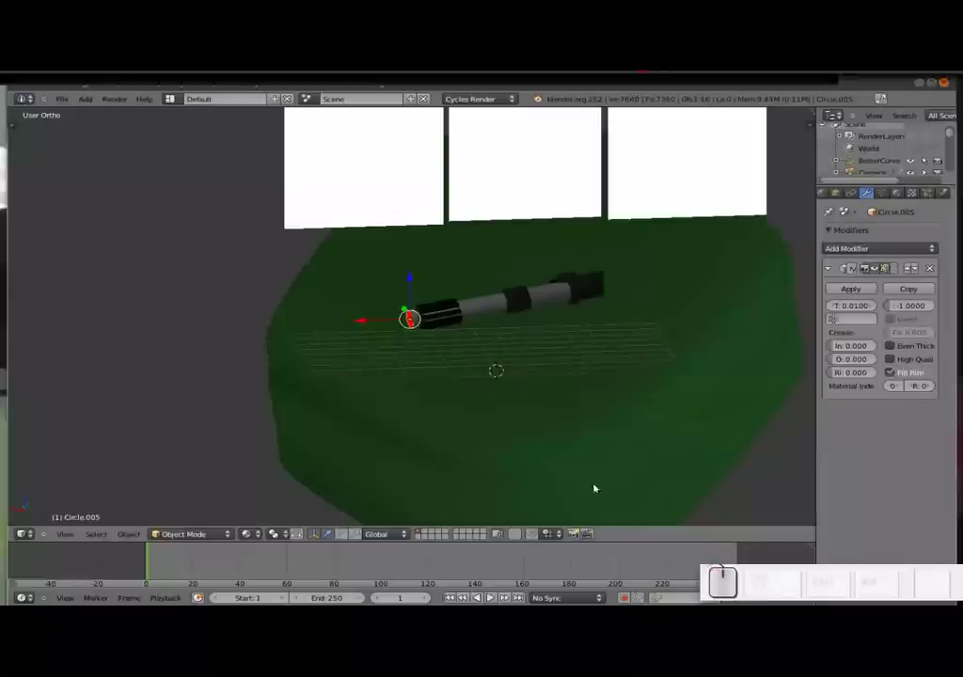
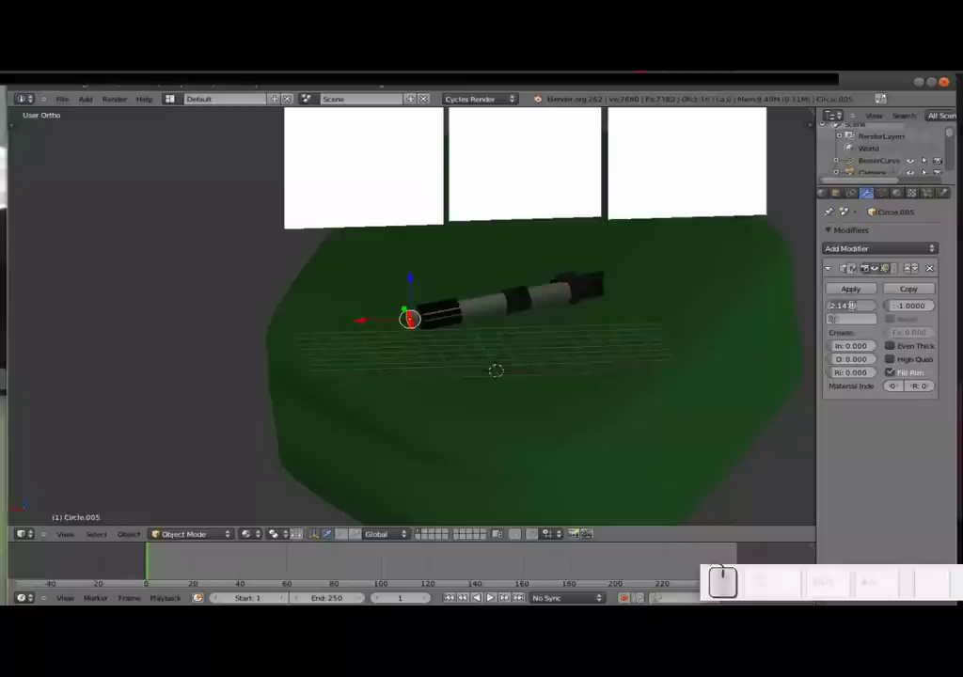
- Set the Solidify thickness to 0.001
key("Escape")
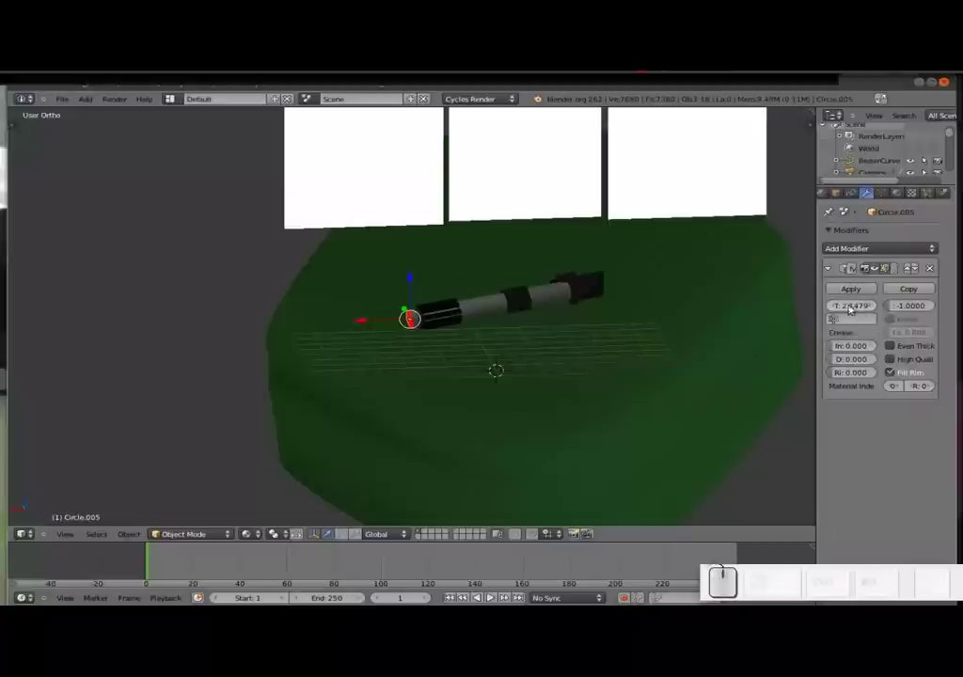
left_click_drag(869, 304, 834, 304)
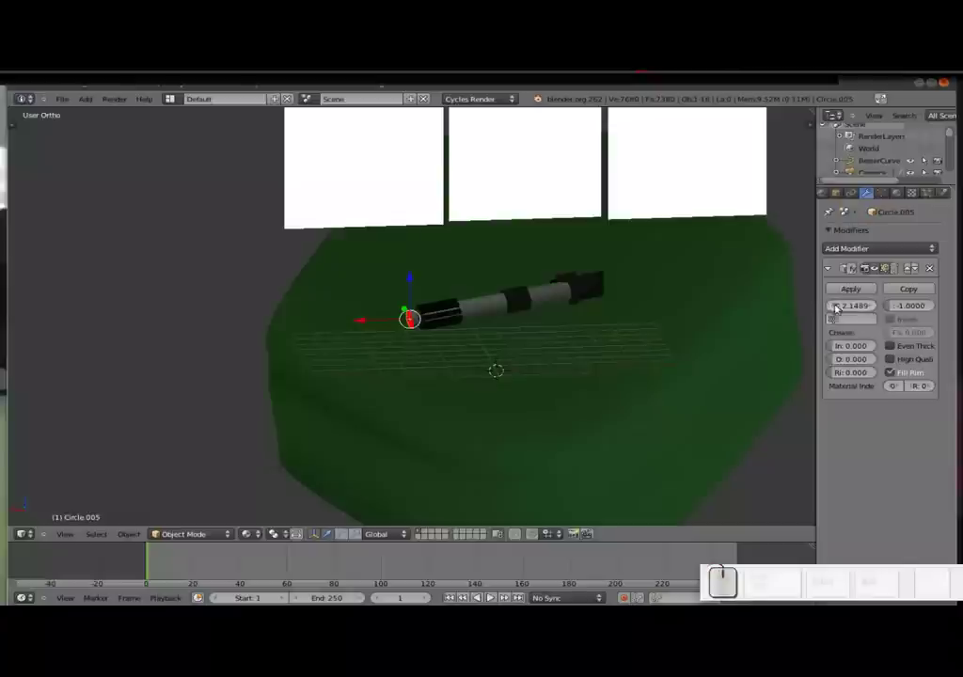
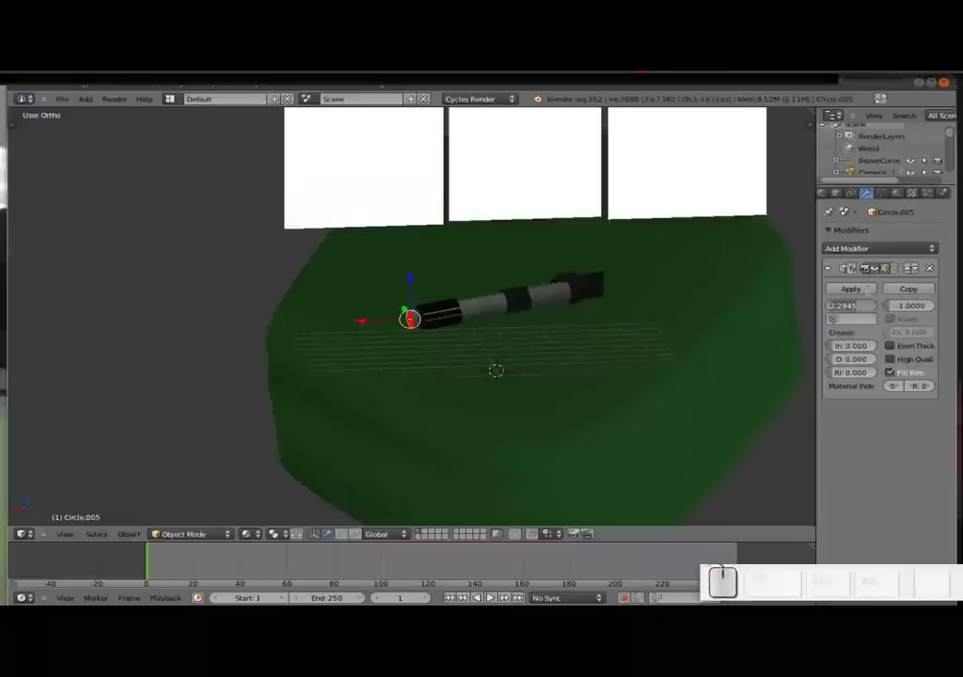
key("0")
key("Return")
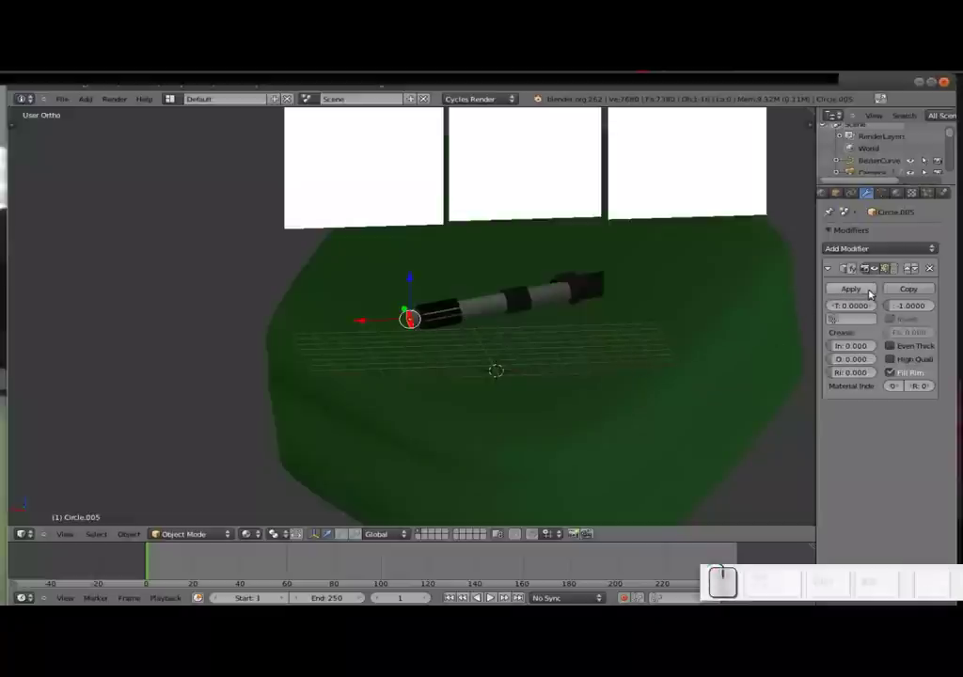
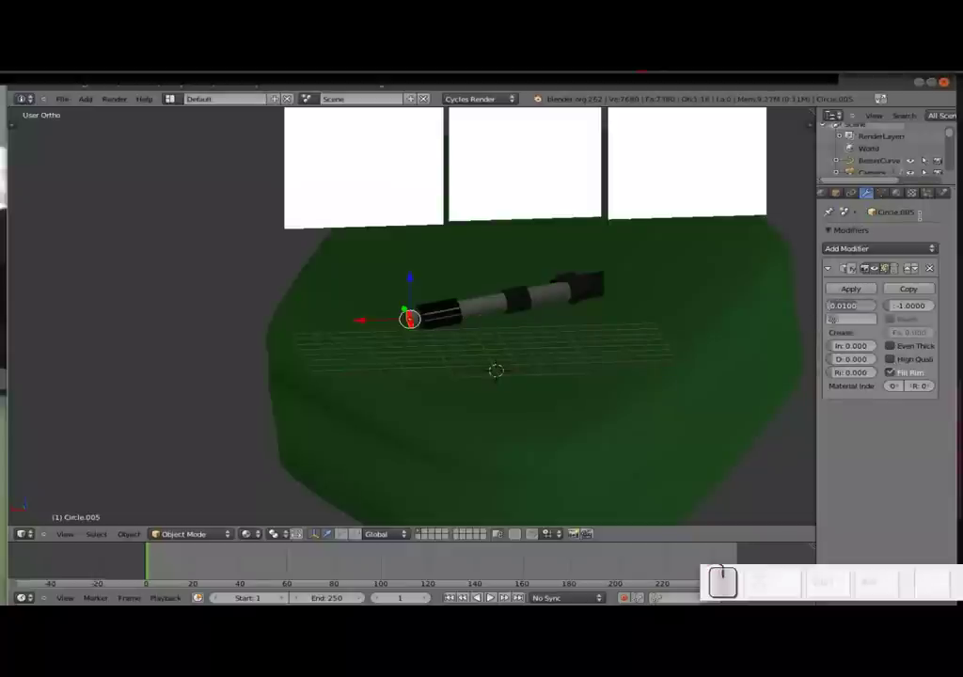
key("KP_Decimal")
key("KP_0")
key("KP_1")
key("KP_Enter")
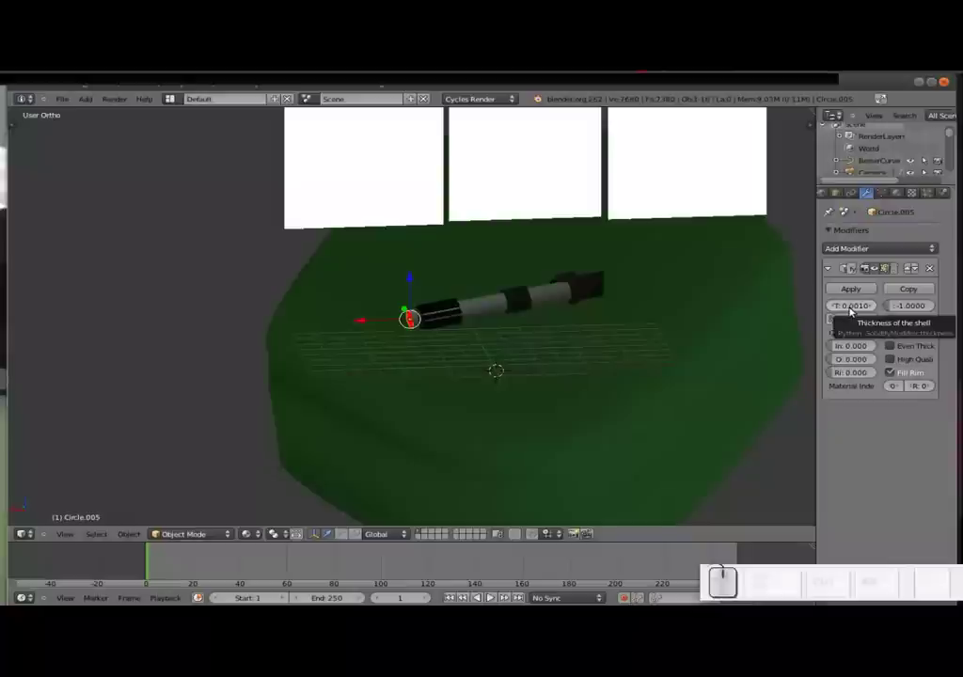
- Keyframe the 0.001 thickness, then enter a thickness of -30 to extend the blade
key("i")
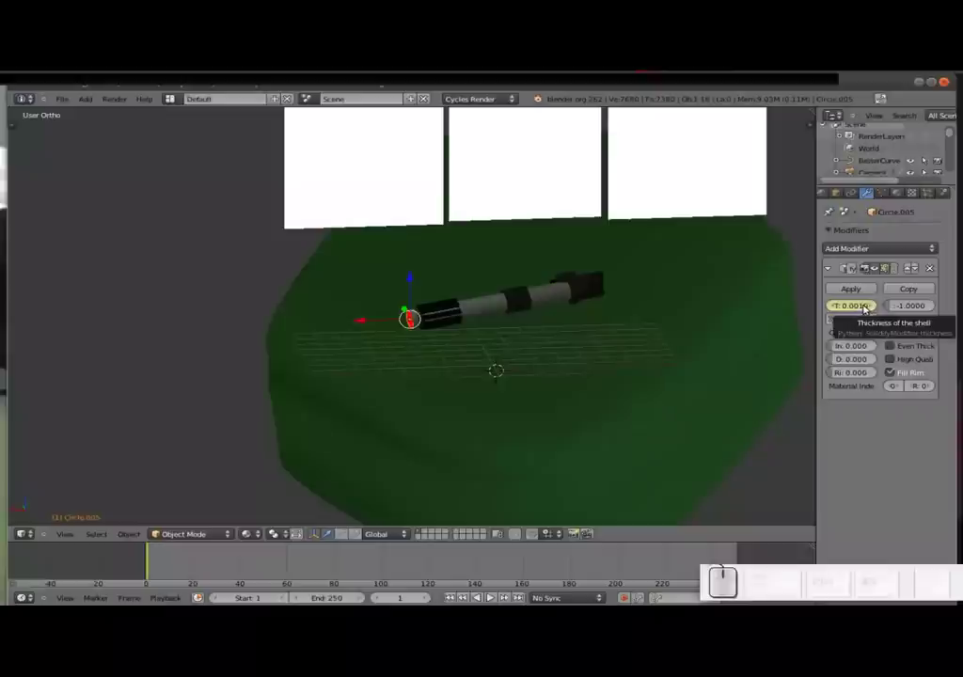
left_click(859, 309)
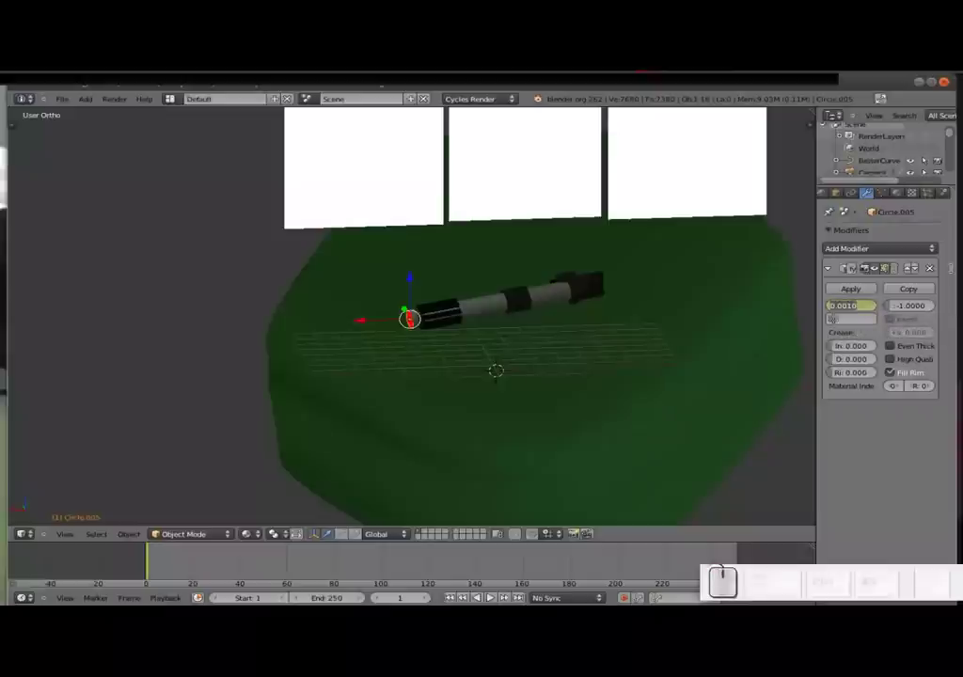
key("KP_Subtract")
key("KP_3")
key("KP_0")
key("KP_Enter")
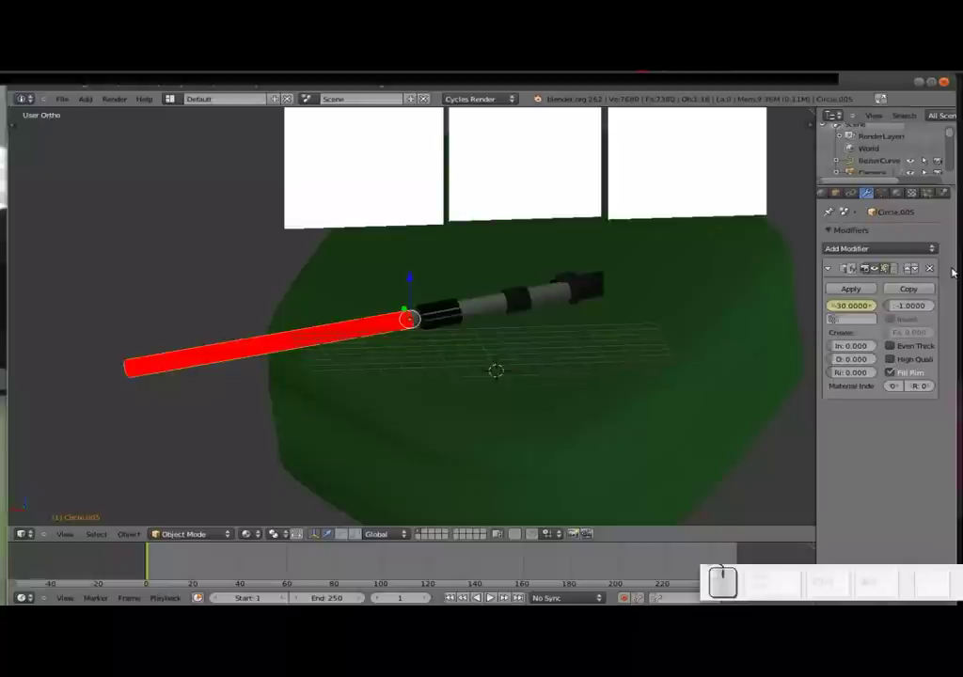
- On a later frame set thickness -30, keyframe it, and return to the first frame
left_click_drag(269, 564, 266, 565)
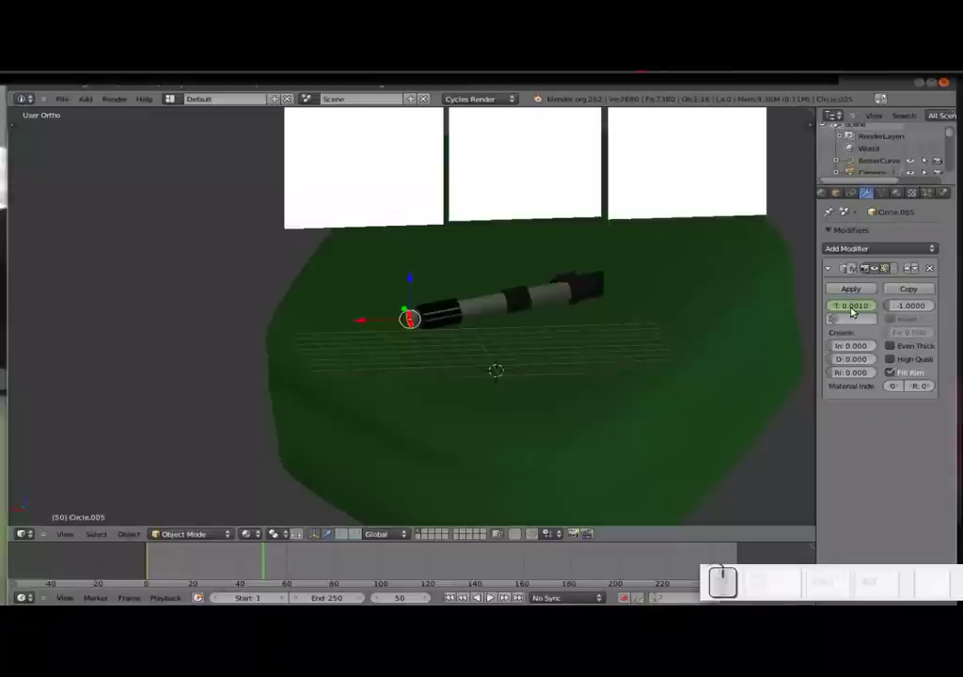
left_click(854, 311)
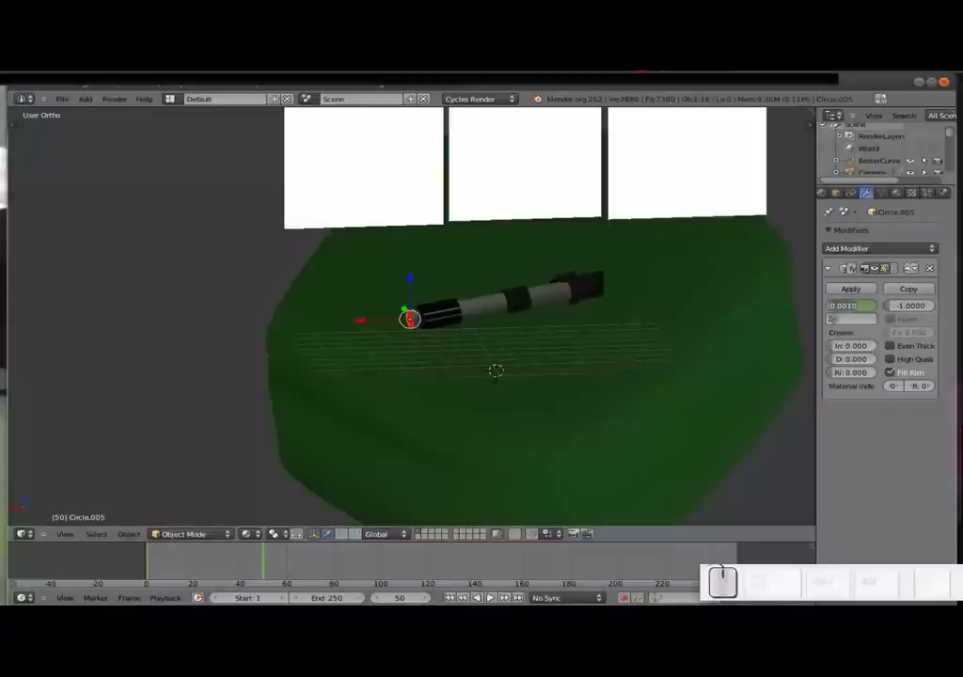
key("KP_Subtract")
key("KP_3")
key("KP_0")
key("KP_Enter")
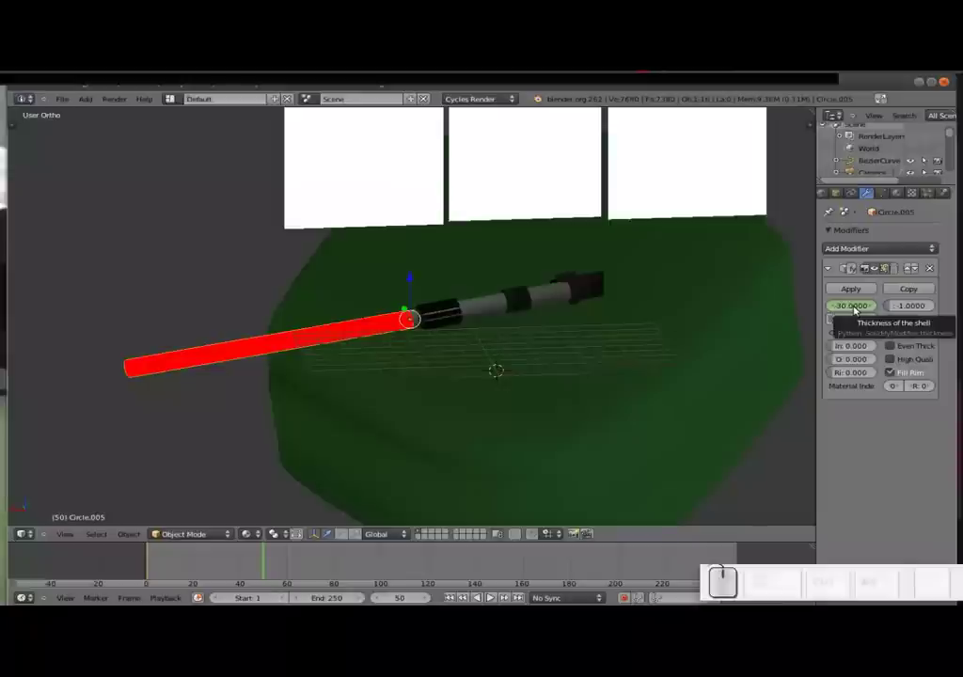
key("i")
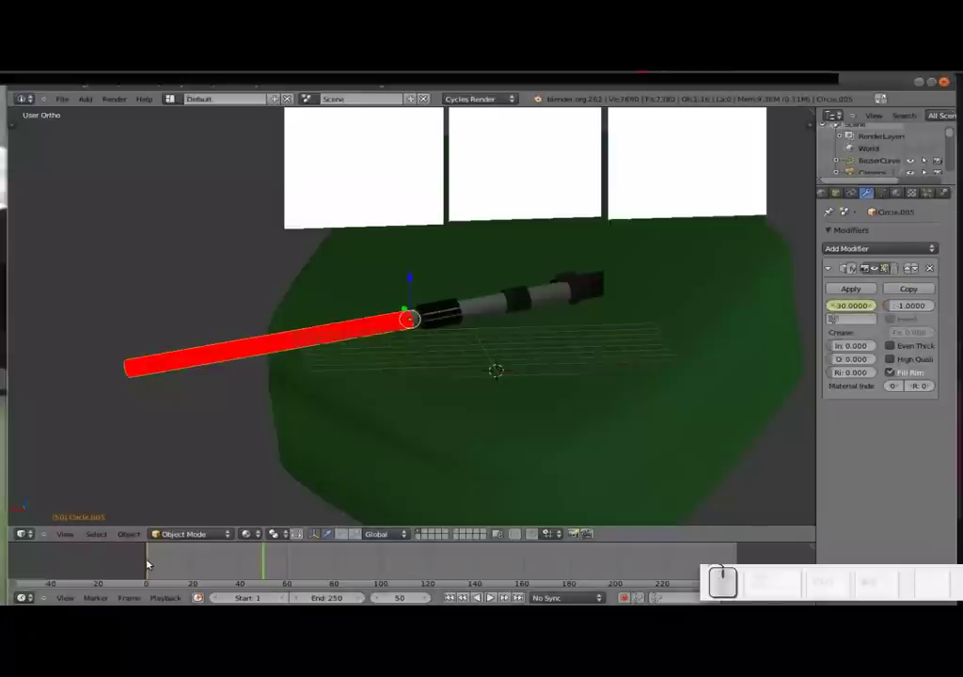
left_click(150, 564)
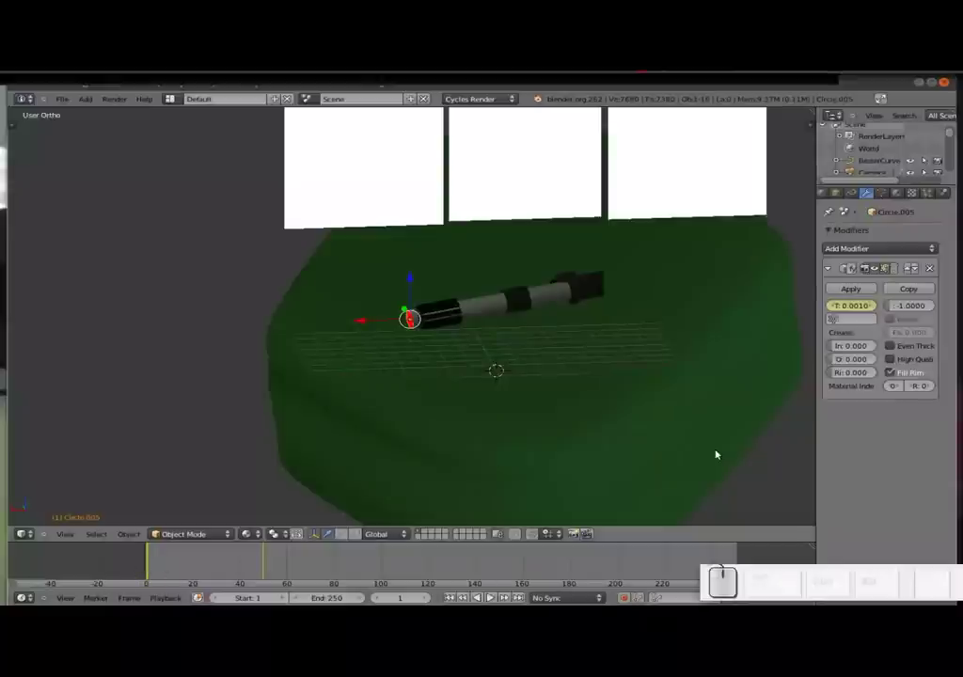
- Jump back to the frame where the blade is retracted
key("alt+a")
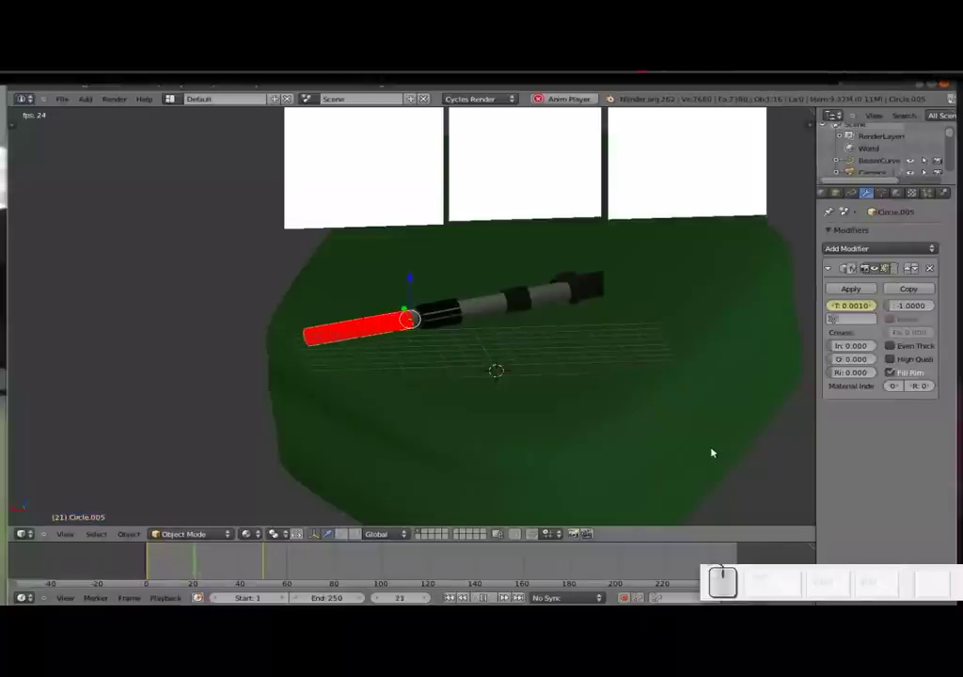
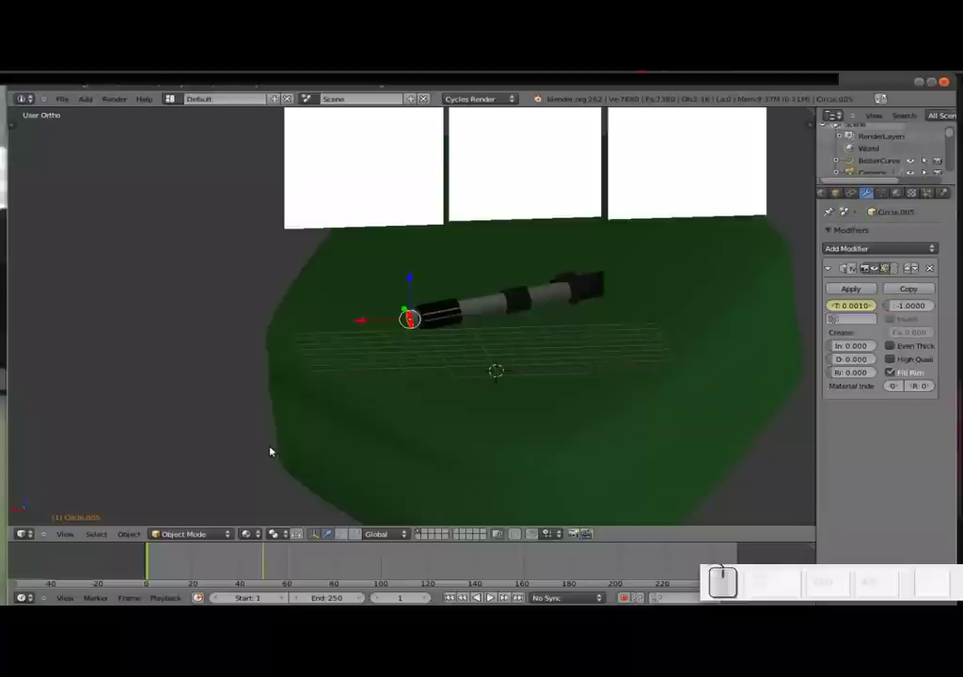
- Orbit the view around the lightsaber
left_click_drag(318, 440, 258, 377)
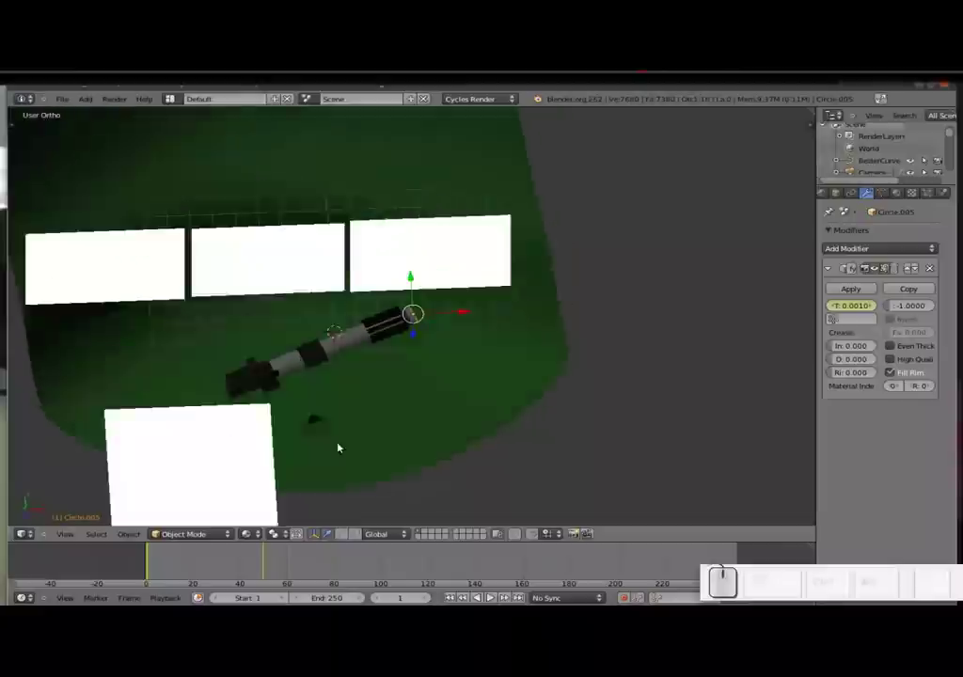
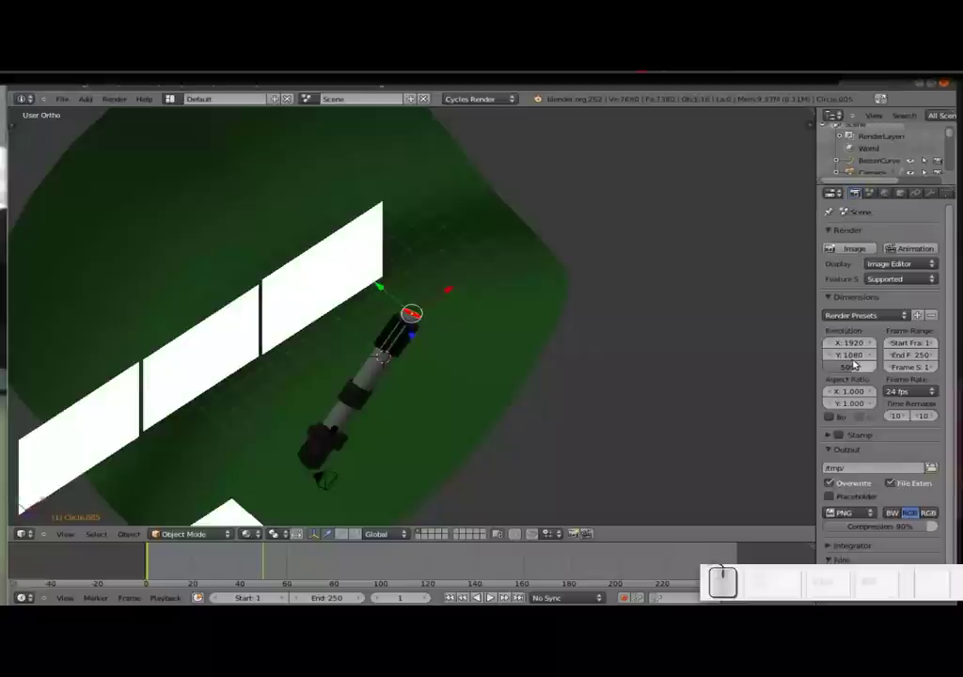
- Set Cycles Render and Preview samples both to 30
scroll("down", 3)
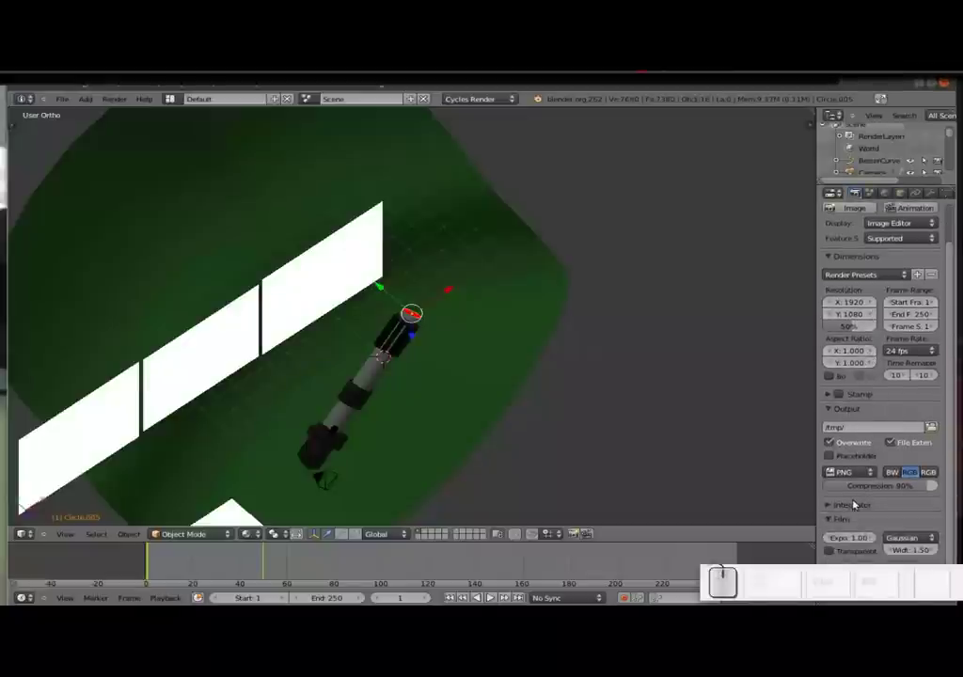
left_click(833, 508)
scroll("down", 3)
scroll("down", 3)
left_click(855, 432)
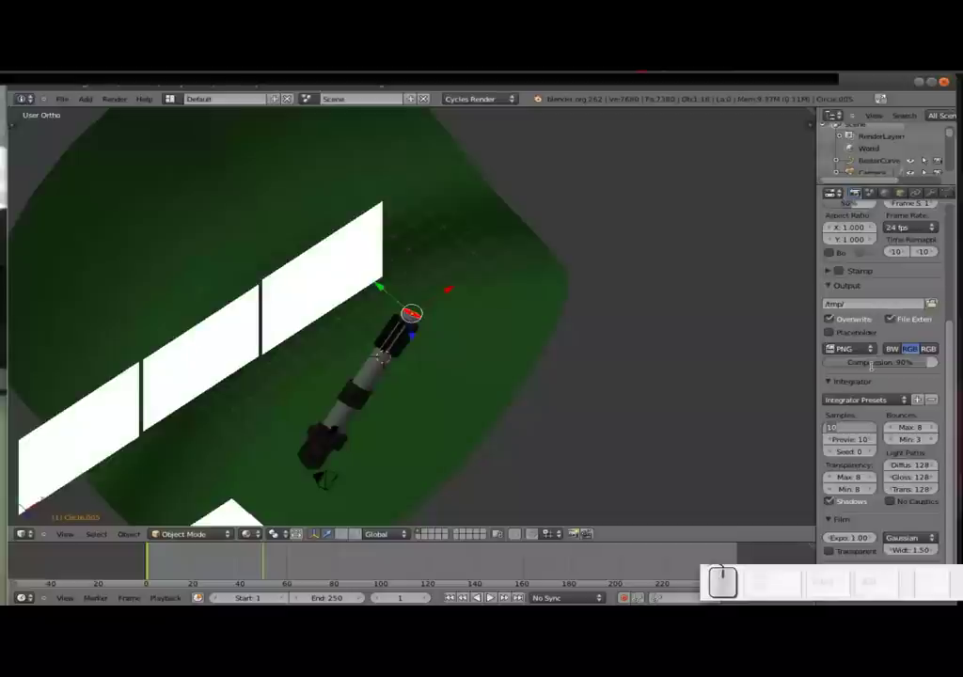
key("KP_3")
key("KP_0")
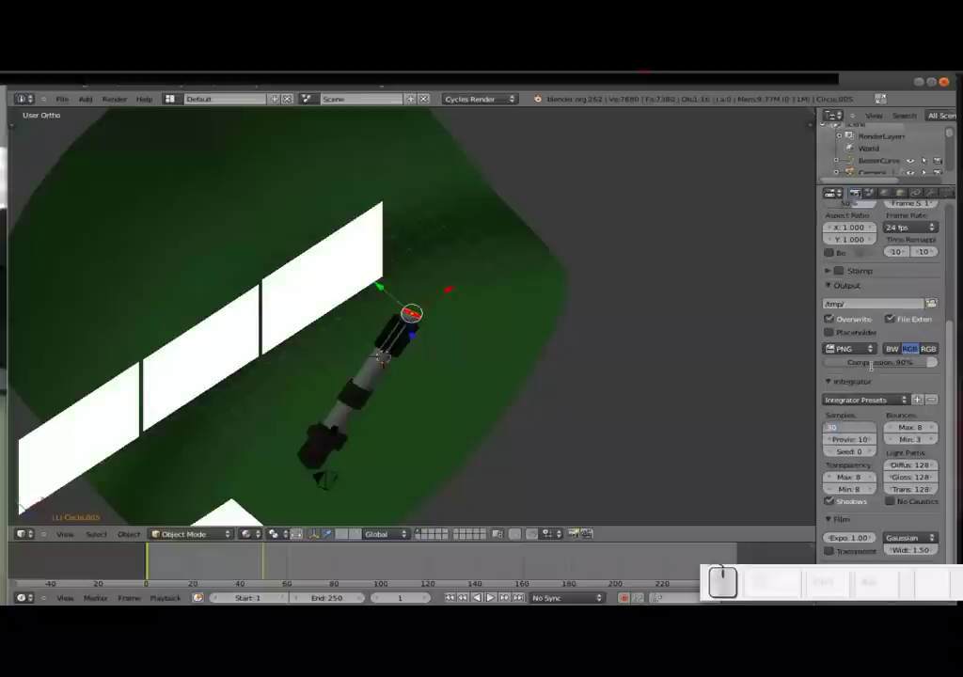
key("Tab")
key("KP_3")
key("KP_0")
key("Tab")
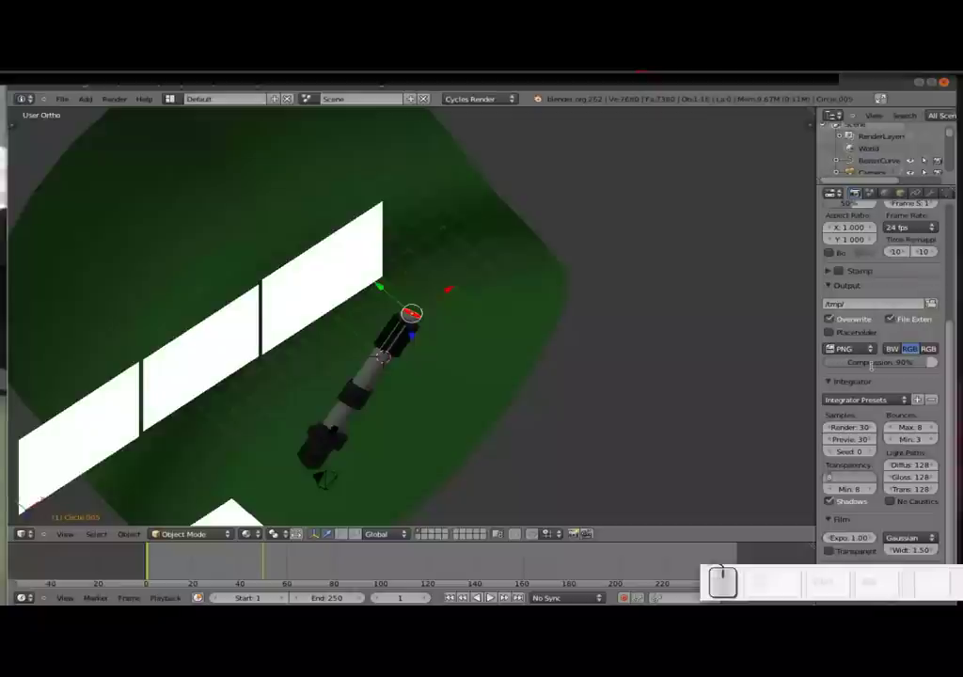
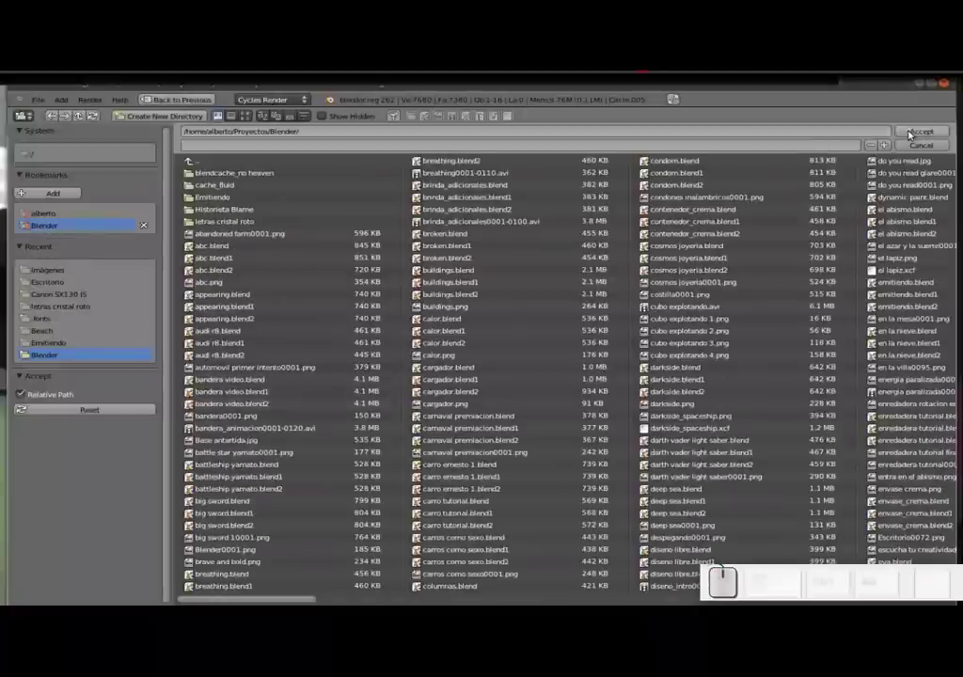
- Create a new output folder named 'sable de luz animado' and enter it
left_click(152, 119)
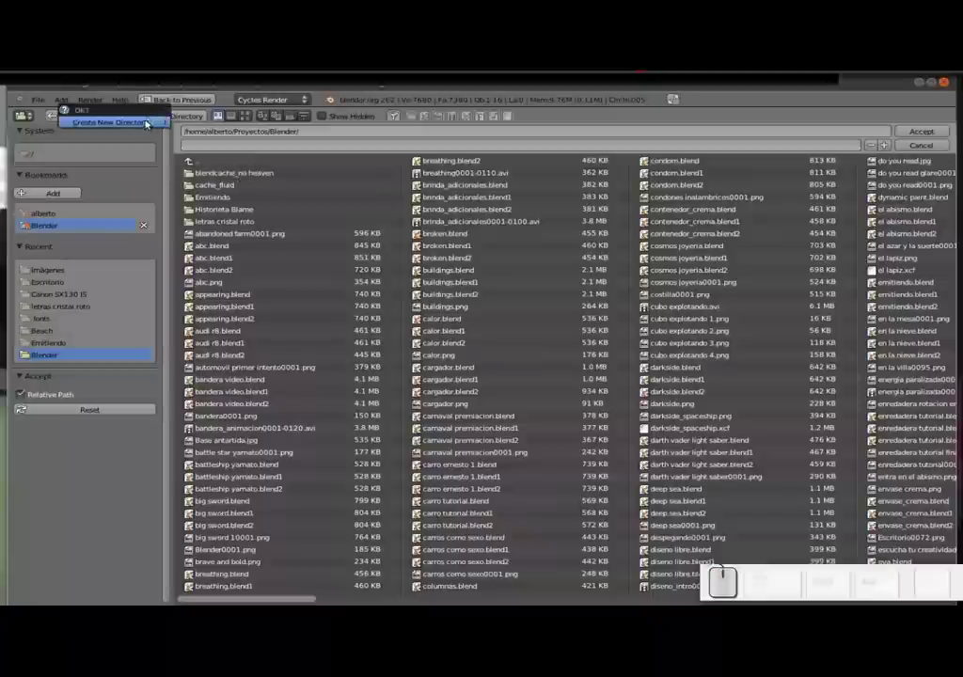
left_click(148, 125)
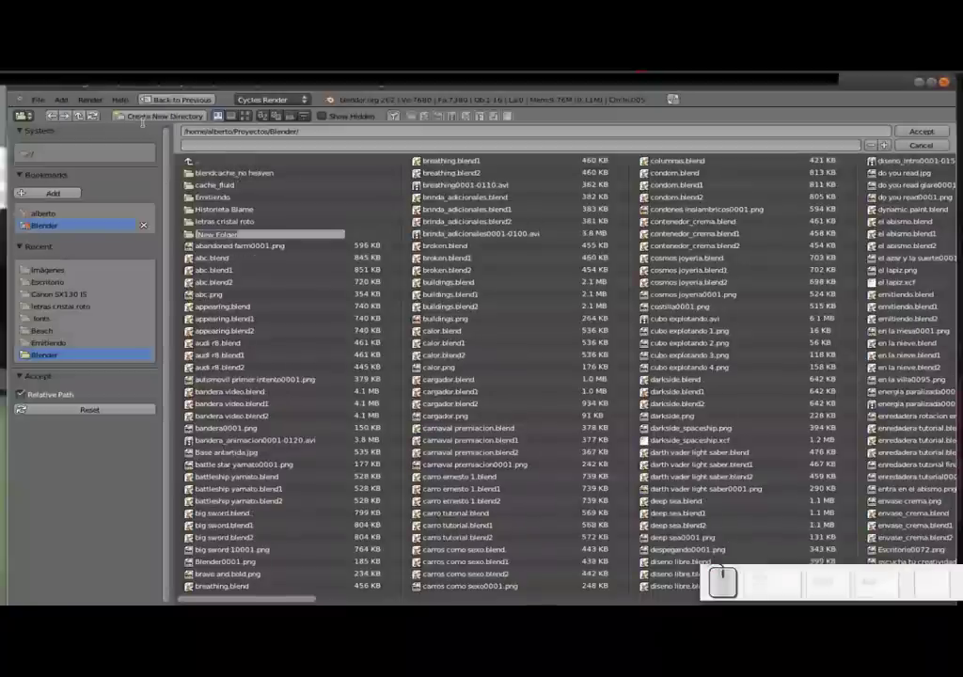
key("s")
key("a")
key("b")
key("l")
key("e")
key("space")
key("d")
key("e")
key("space")
key("l")
key("u")
key("z")
key("space")
key("a")
key("n")
key("i")
key("m")
key("a")
key("d")
key("o")
key("Return")
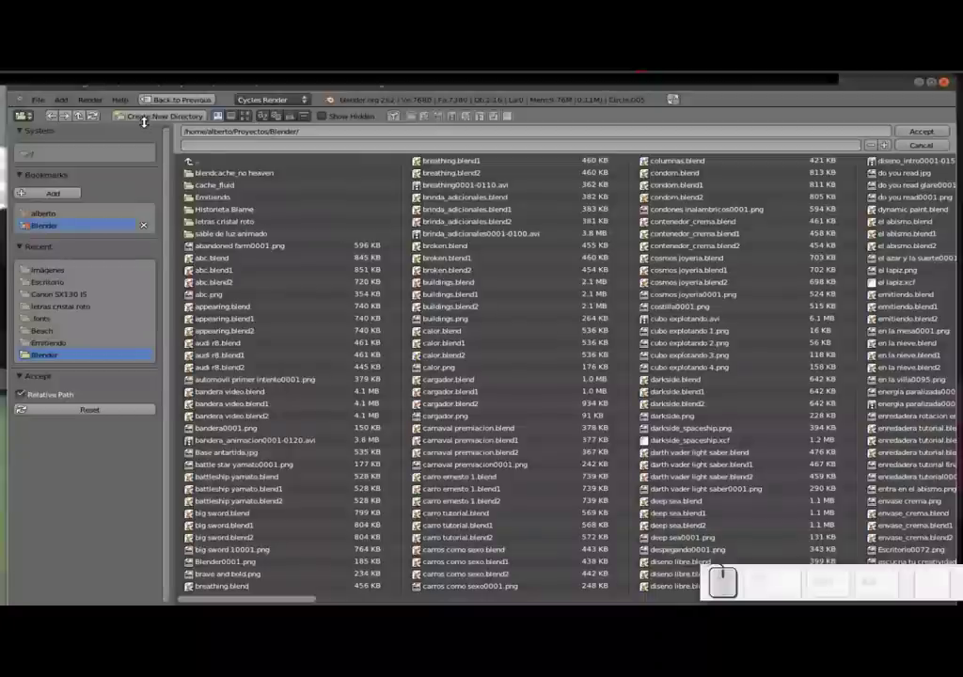
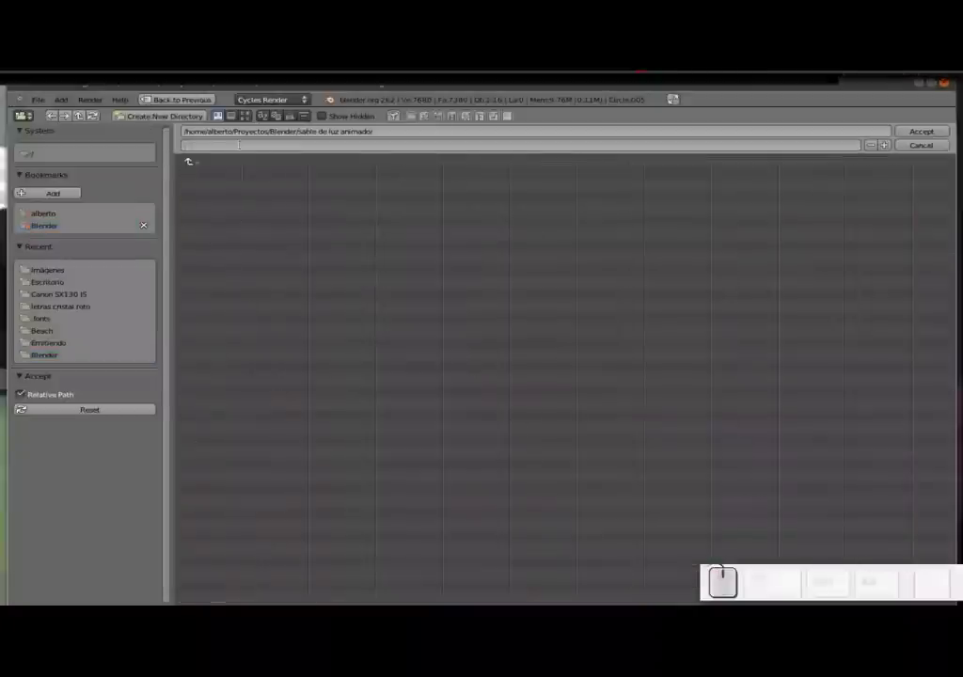
- Name the output file 'animacion sable de luz' and accept the new output path
key("a")
key("n")
key("i")
key("a")
key("c")
key("o")
key("n")
key("space")
key("s")
key("a")
key("b")
key("l")
key("e")
key("space")
key("d")
key("e")
key("space")
key("l")
key("u")
key("z")
left_click(911, 136)
scroll("down", 3)
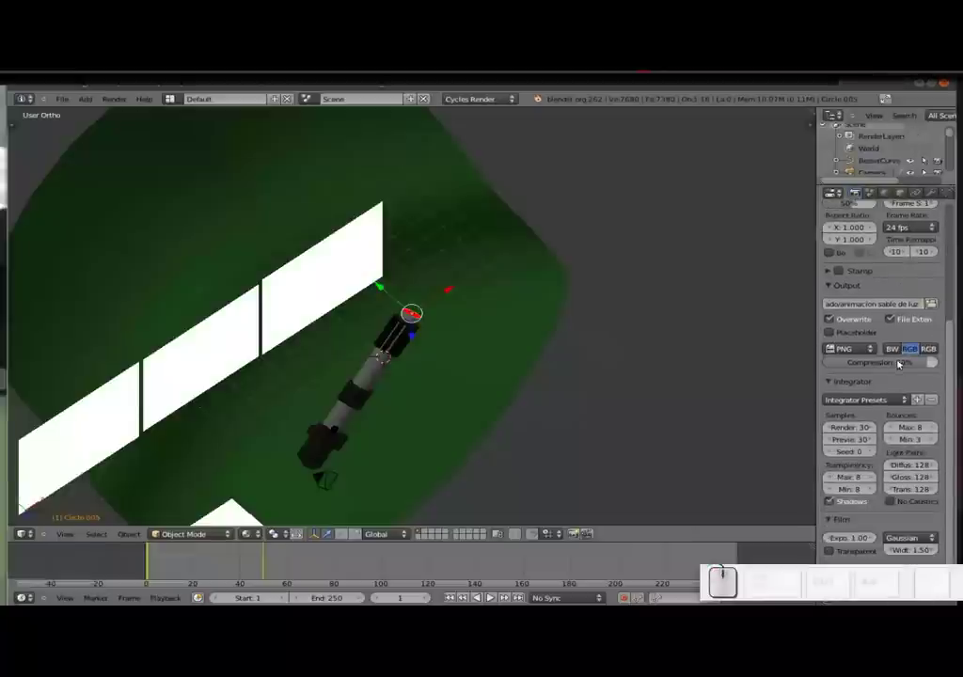
- Change the render output file format from PNG to Xvid movie
left_click(872, 345)
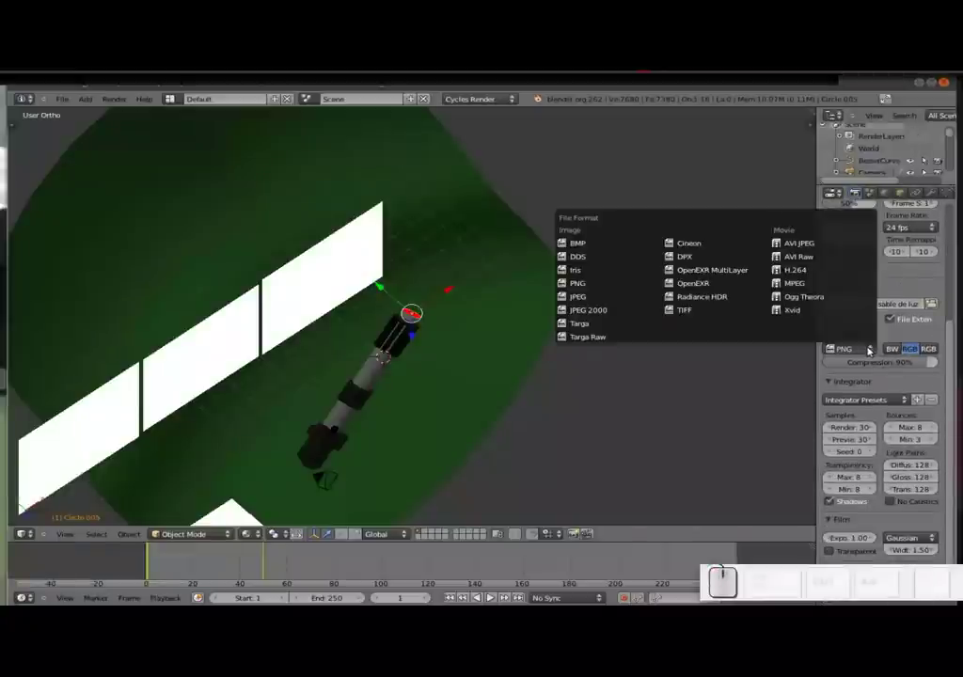
left_click(791, 314)
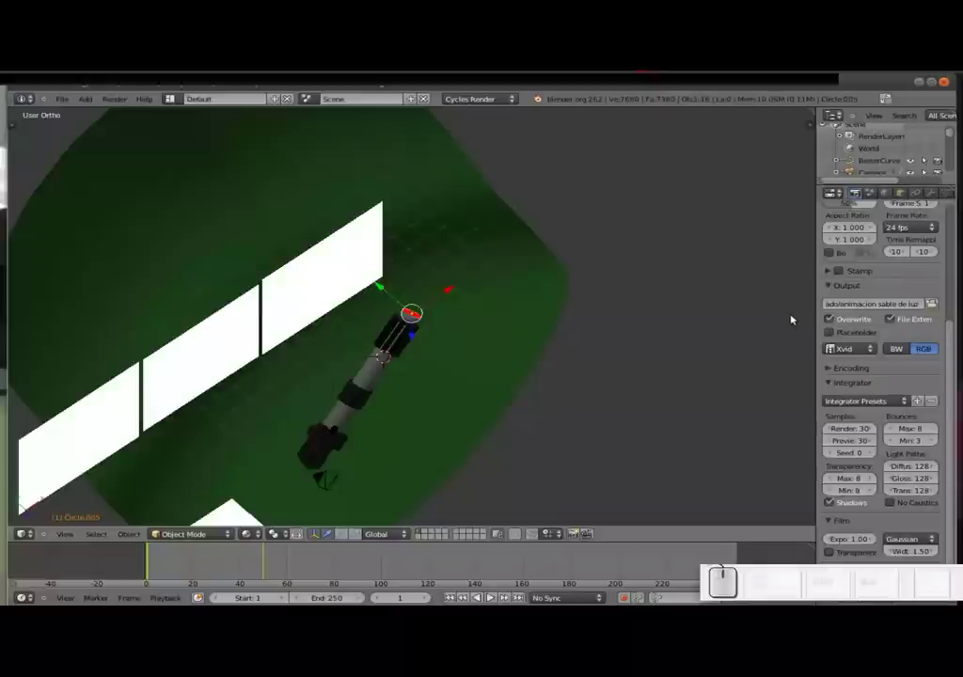
middle_click(579, 374)
- Set the animation End Frame to 60 in the Dimensions panel
scroll("up", 3)
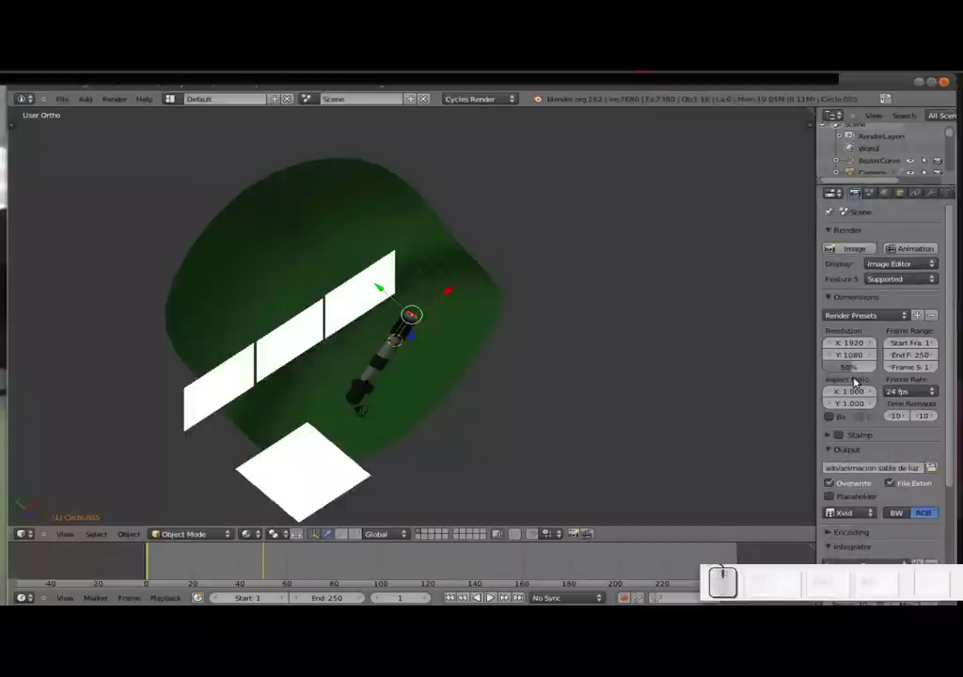
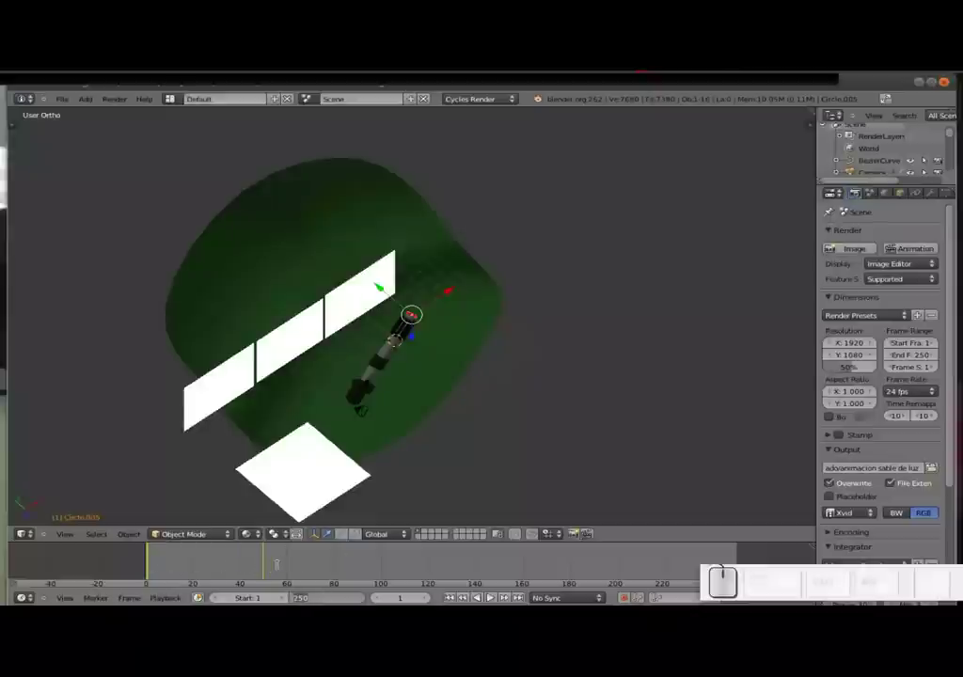
key("KP_6")
key("KP_Enter")
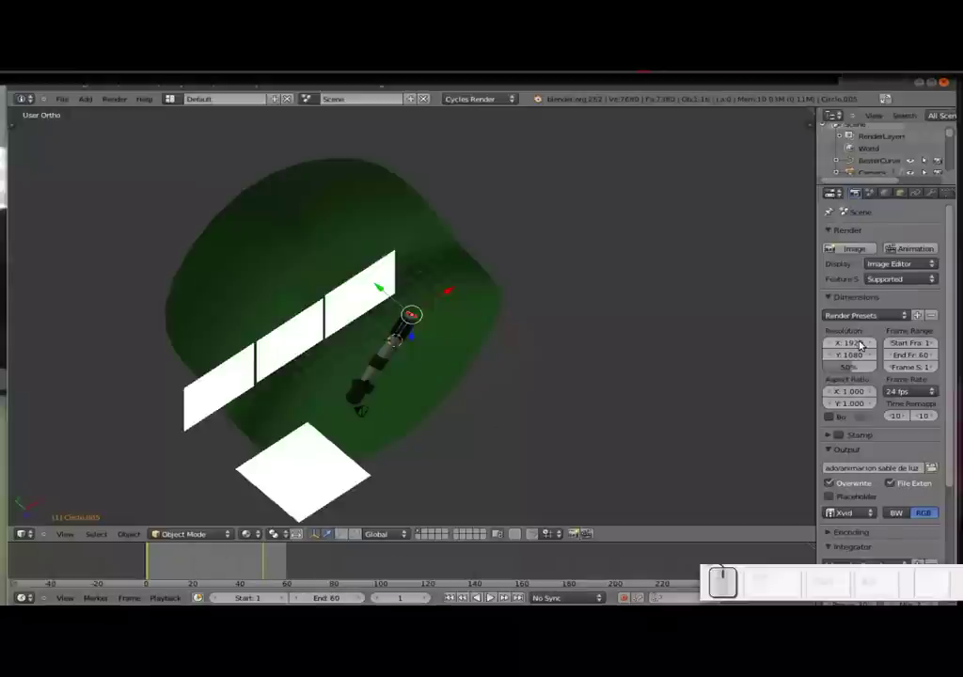
- Start rendering the whole animation from the Render panel
scroll("down", 3)
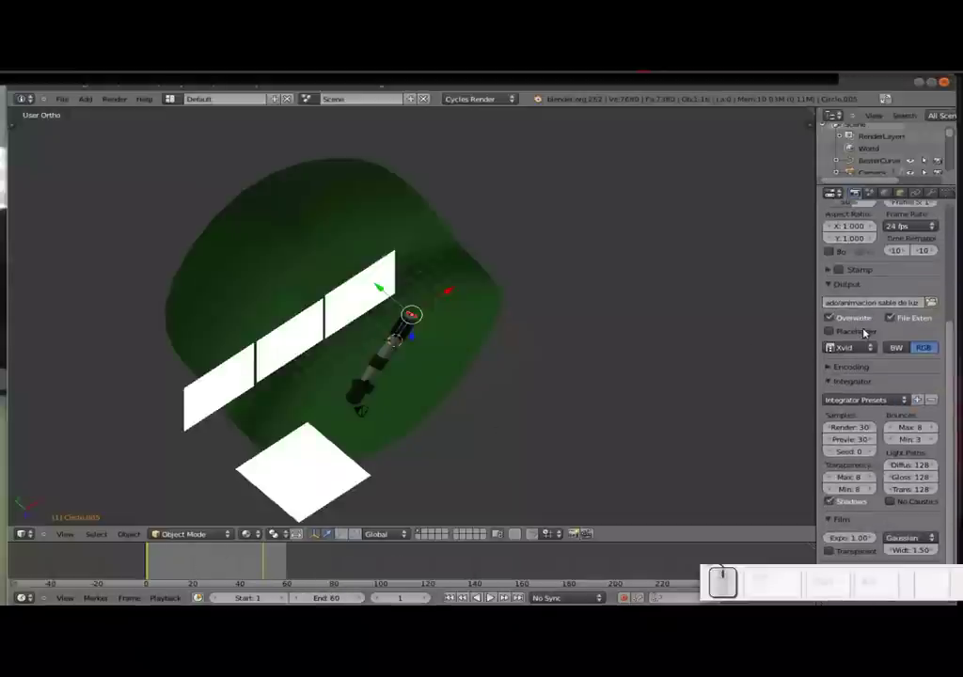
scroll("up", 3)
scroll("up", 3)
scroll("down", 3)
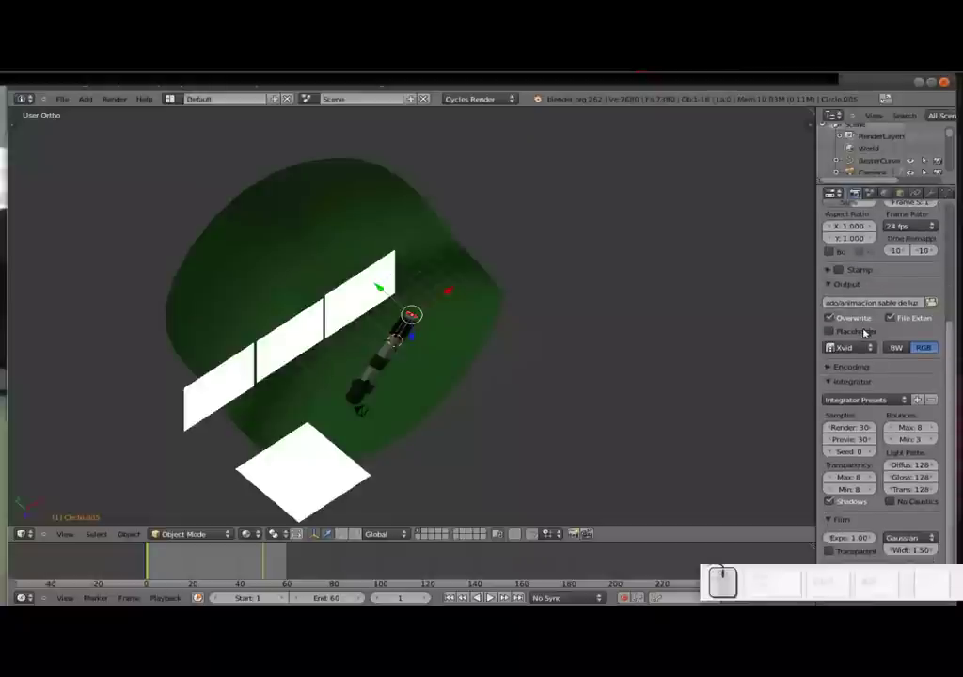
scroll("up", 3)
left_click(905, 248)
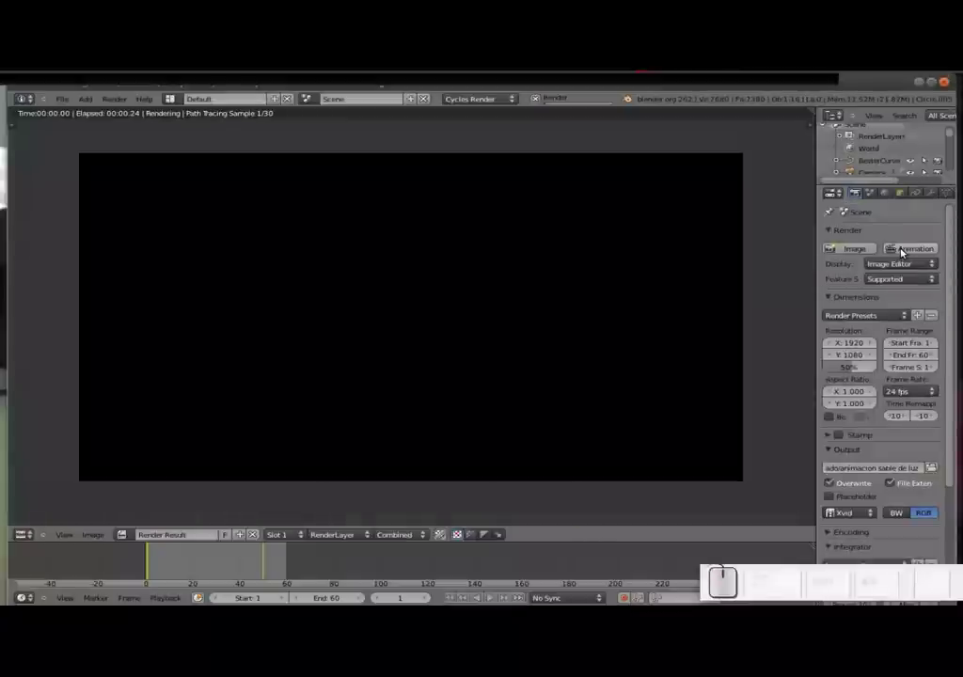